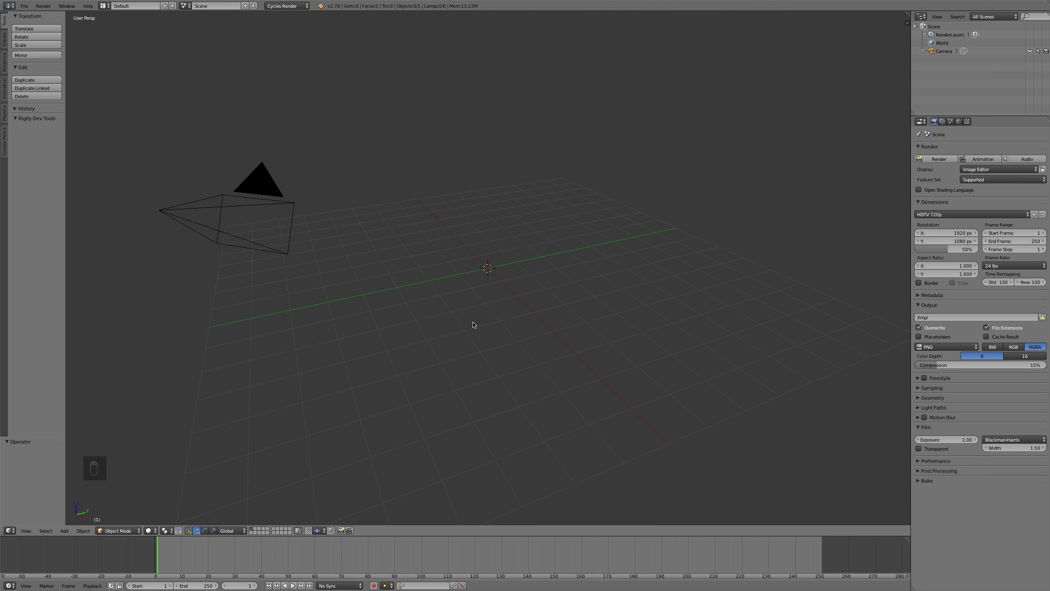
Step: Bring up the add-object list over the empty scene to browse mesh primitives
key(shift+a)
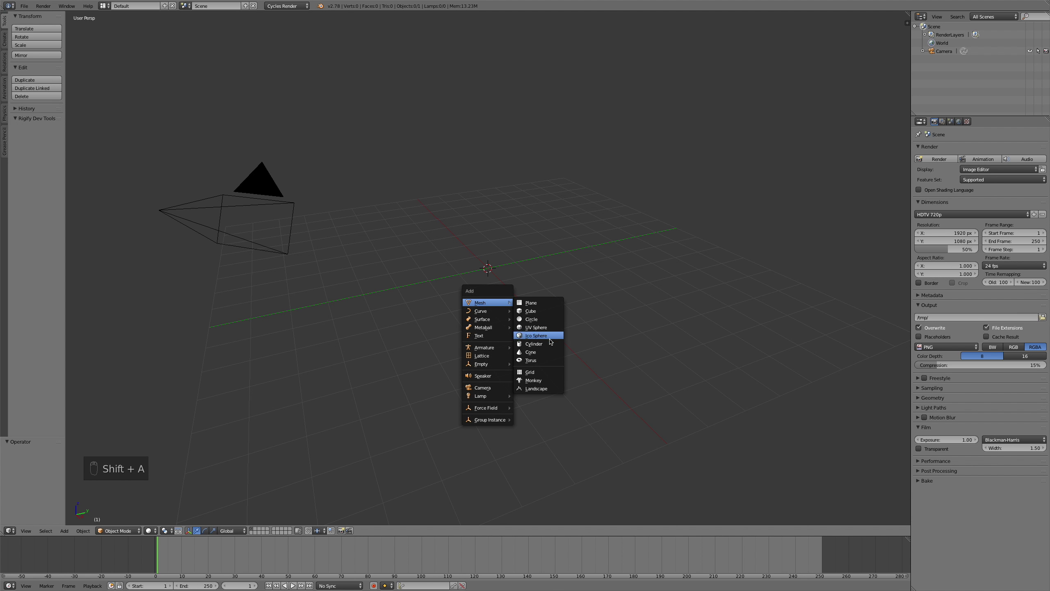
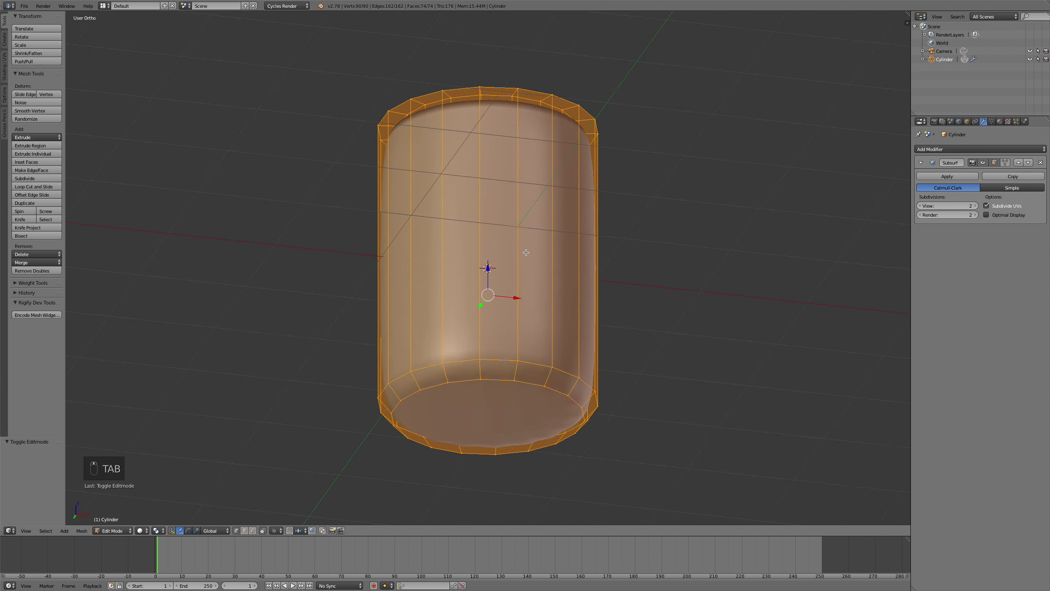
Step: Add edge loops near the cup's base and just below the rim, then check the smoothed shape
key(ctrl+r)
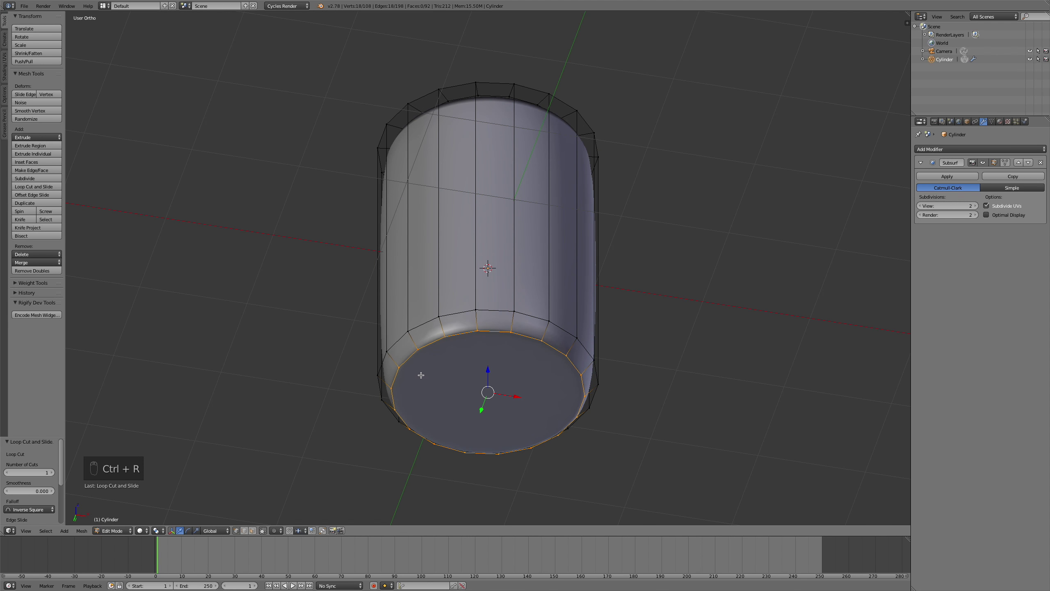
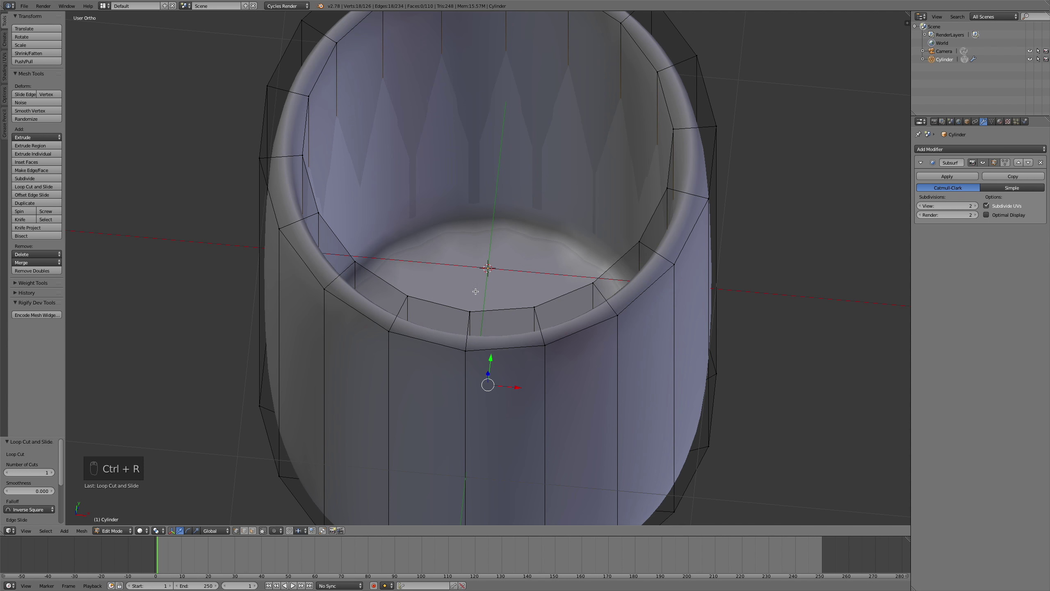
key(ctrl+r)
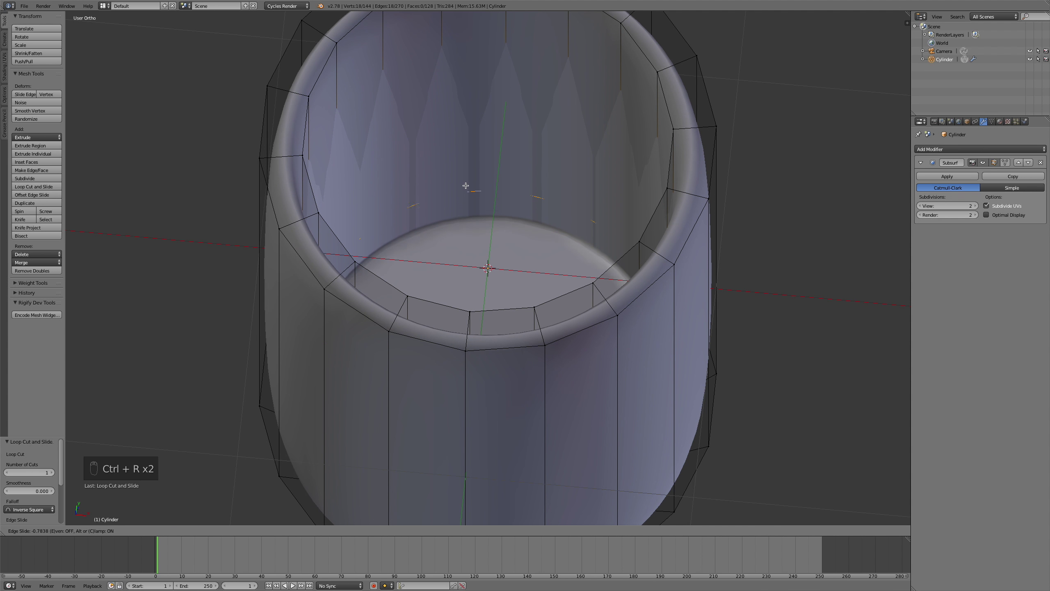
key(ctrl+r)
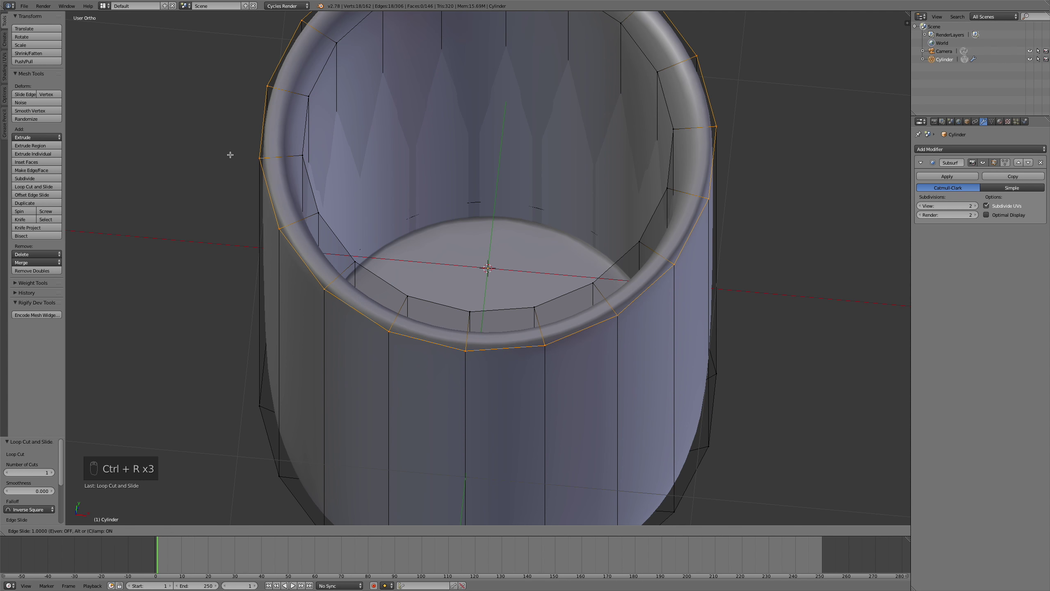
key(Tab)
middle_click(517, 291)
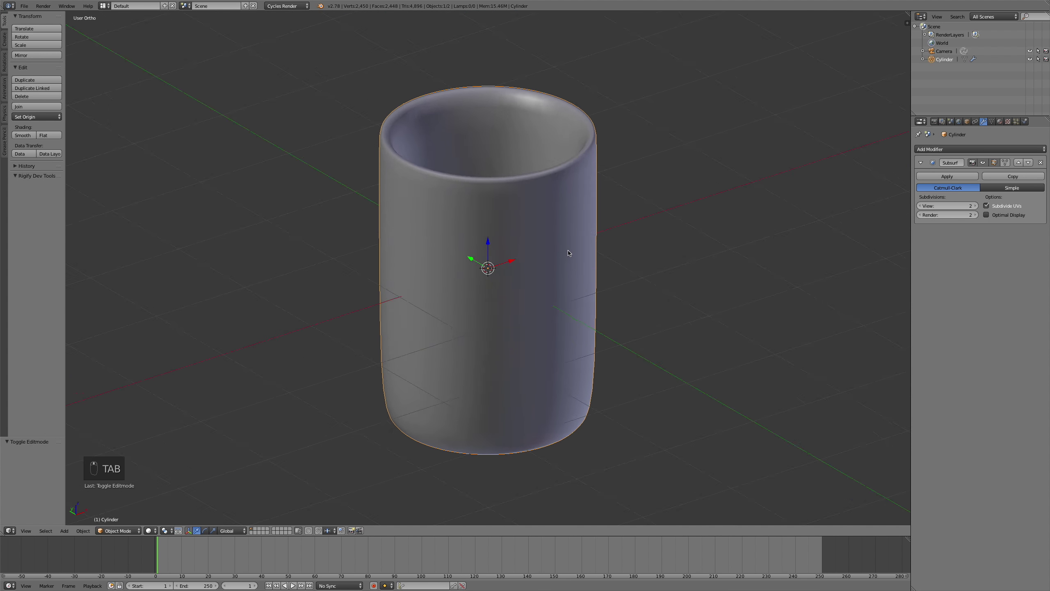
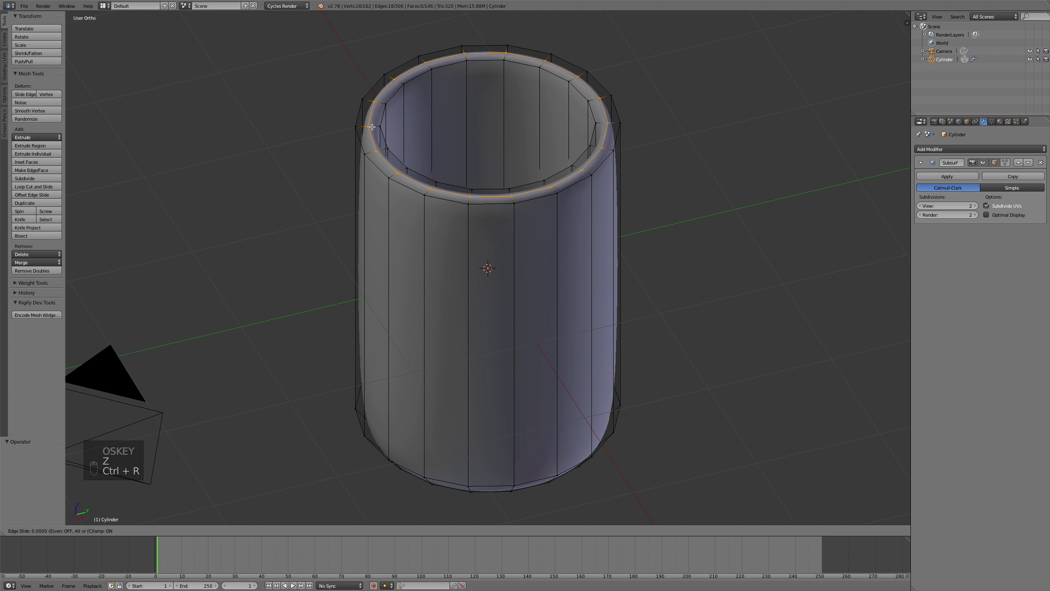
Step: Add another edge loop around the rim to sharpen the lip and return to front view
key(ctrl+r)
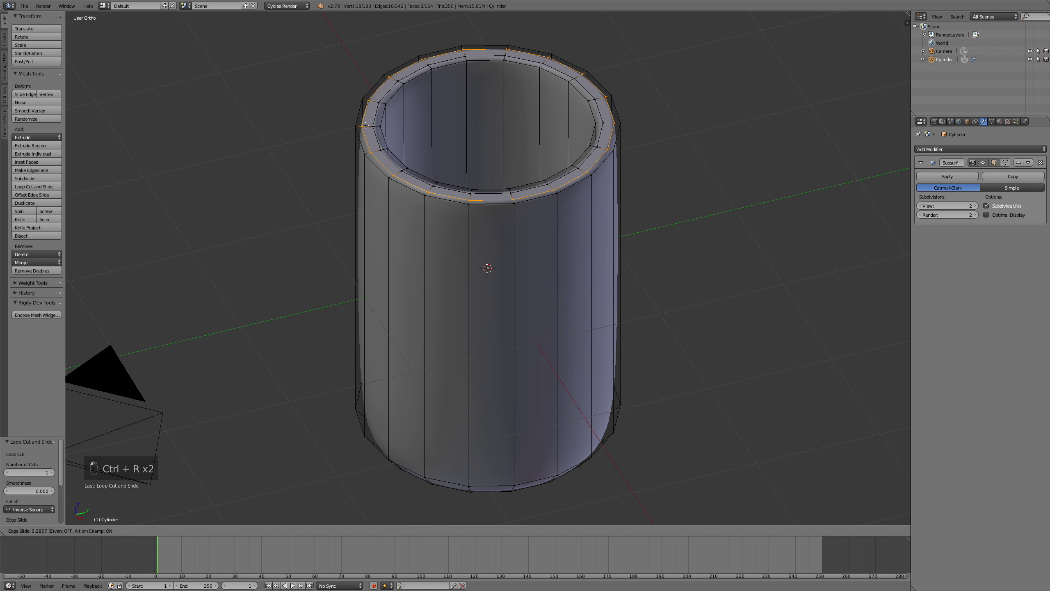
key(Tab)
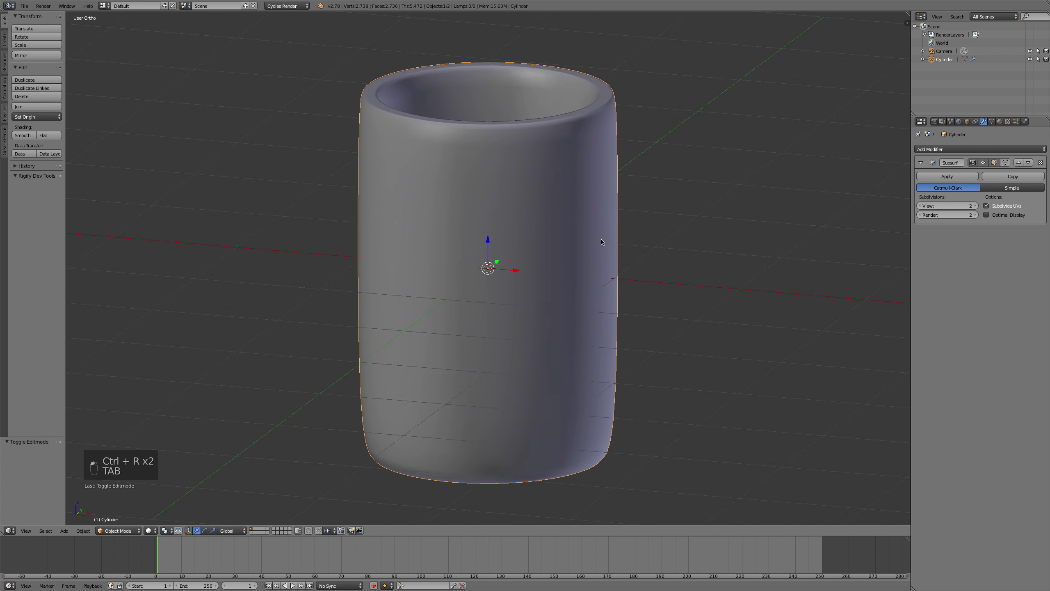
click(643, 238)
key(KP_1)
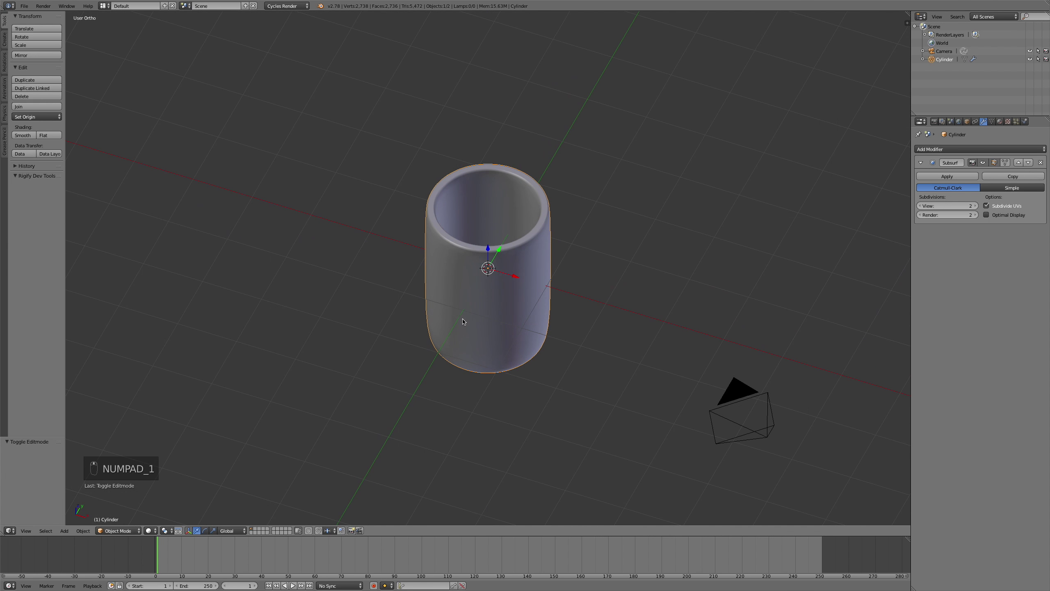
Step: Add a Bezier curve beside the cup and begin editing its points
key(KP_1)
key(shift+a)
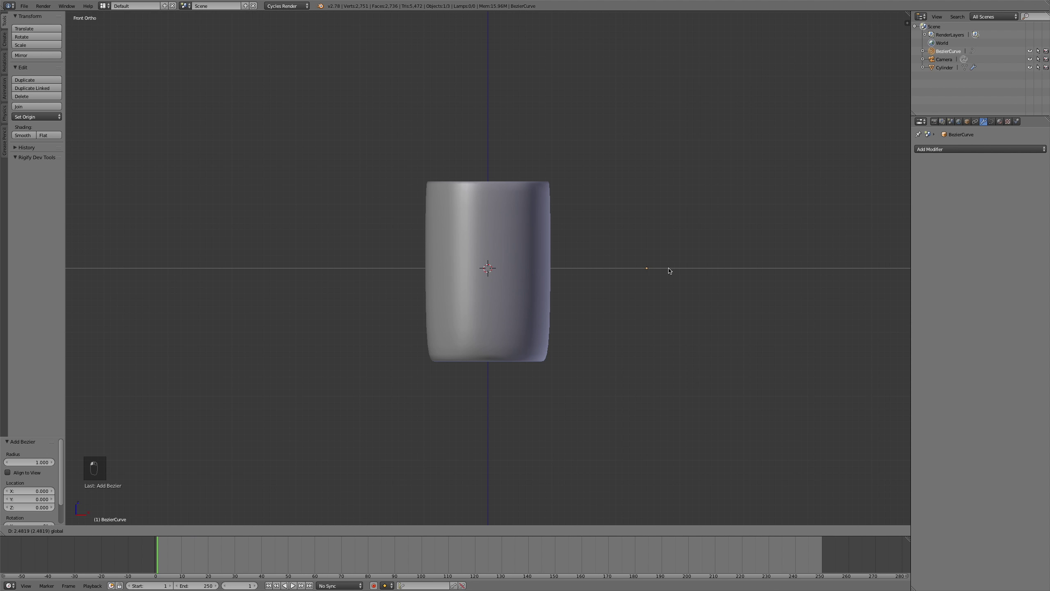
click(714, 267)
key(Tab)
key(a)
key(a)
Step: Stretch the curve along X into a straight bevelled rod lying beside the cup
key(s)
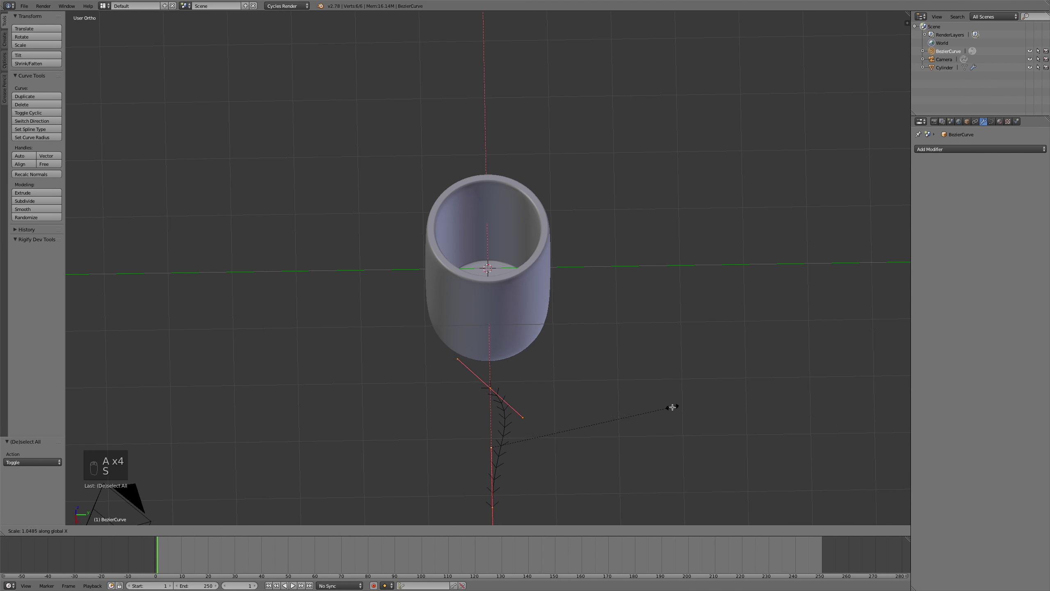
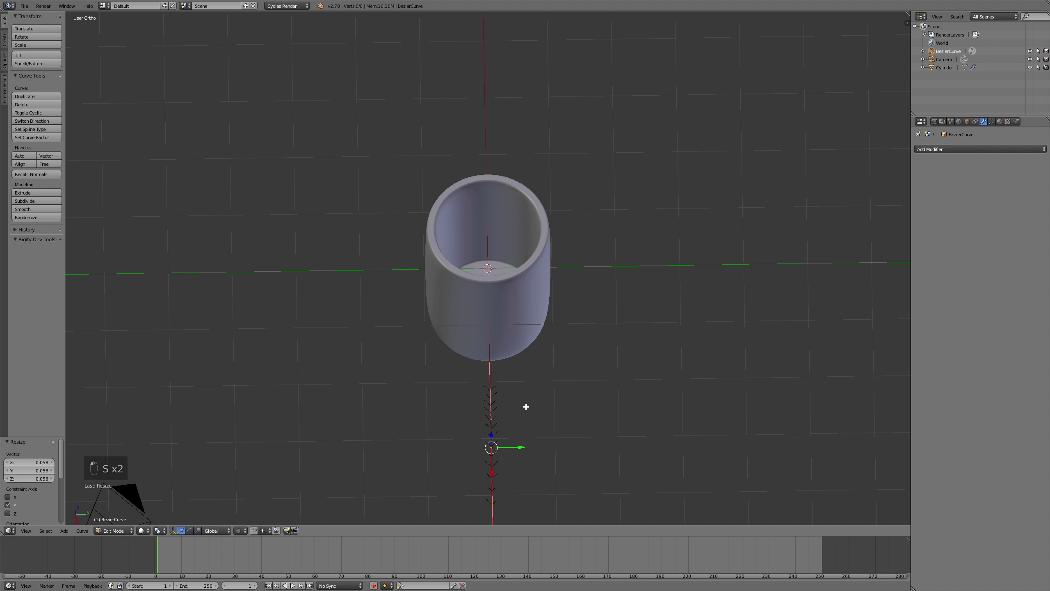
key(KP_7)
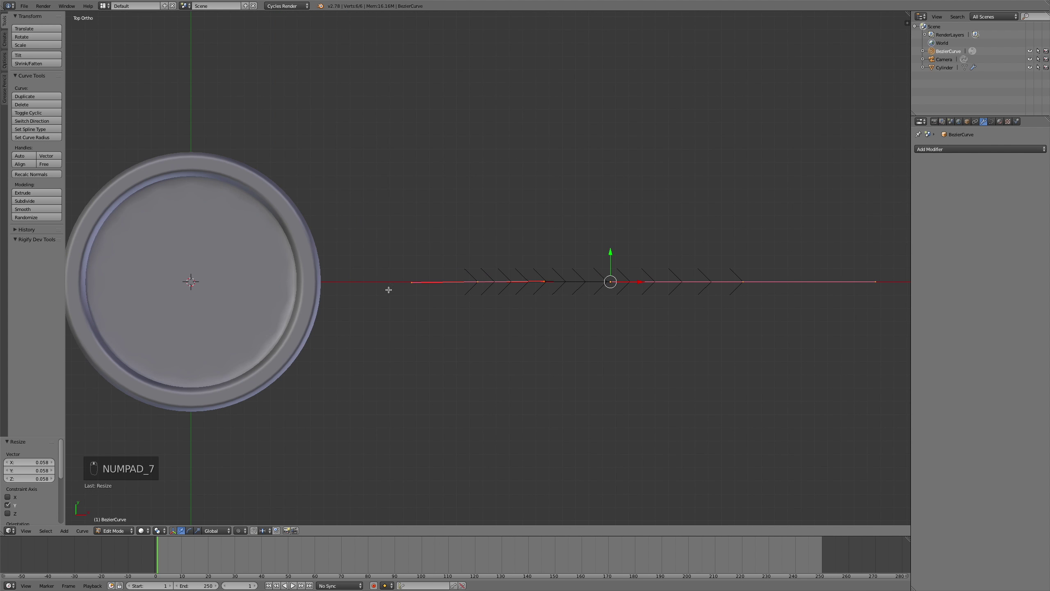
key(s)
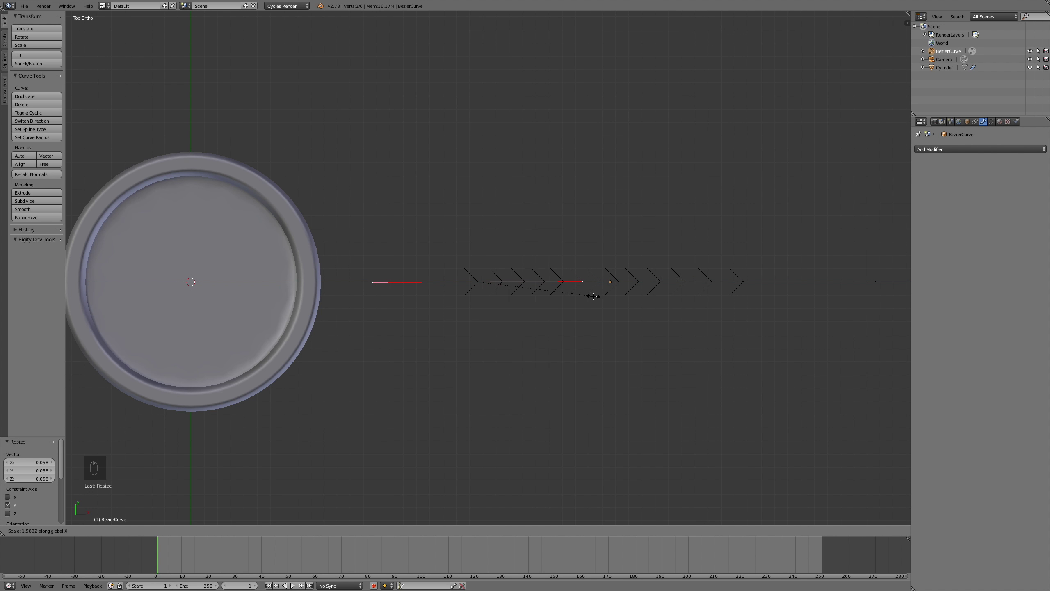
key(Tab)
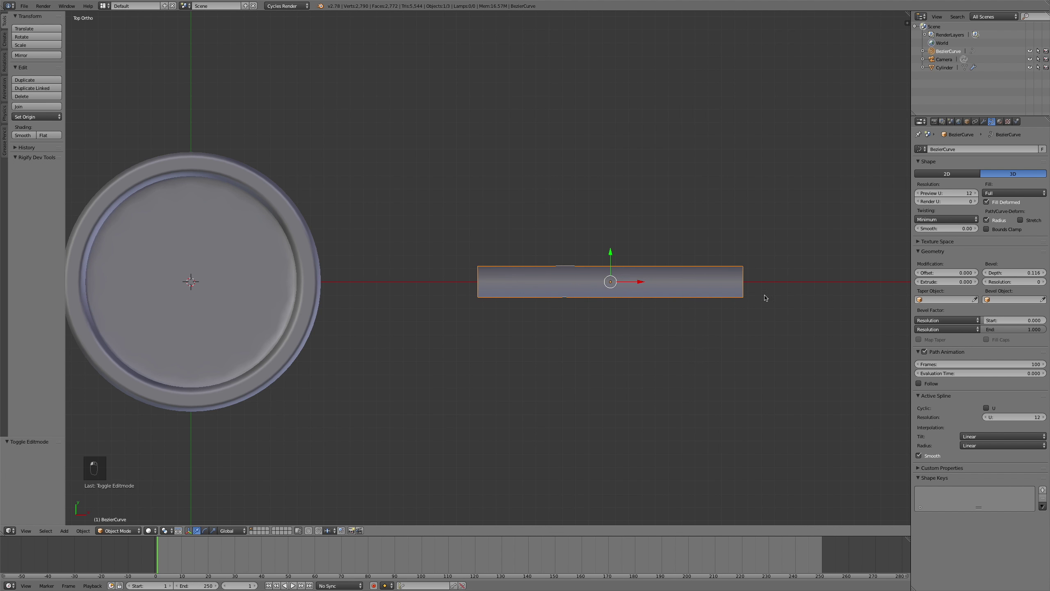
Step: In front view, rotate the curve's end handles to bend the tube into a C-shaped handle
click(727, 288)
drag(733, 256, 731, 222)
key(KP_3)
key(KP_1)
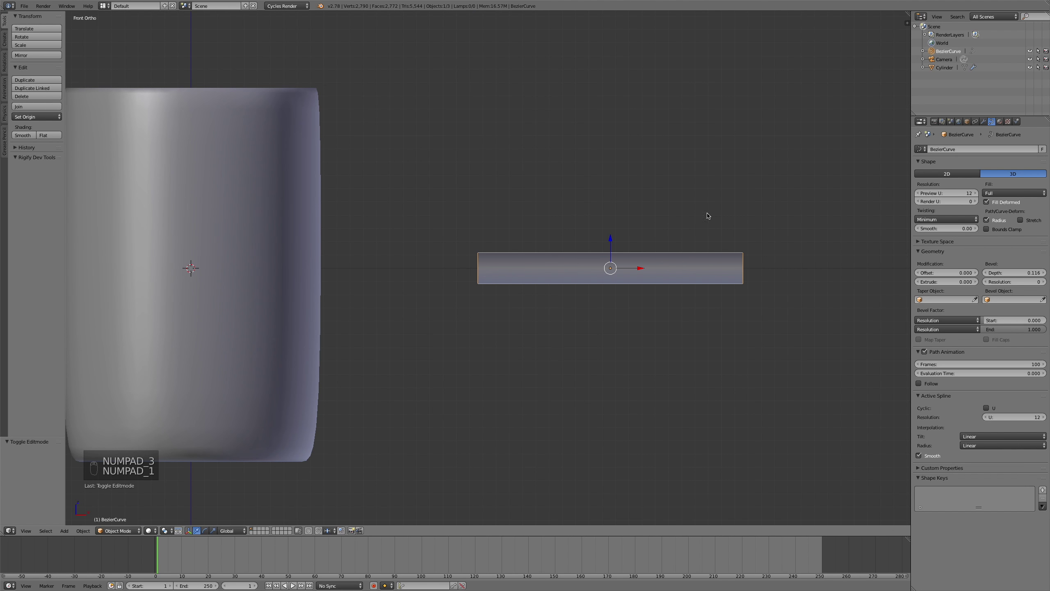
key(Tab)
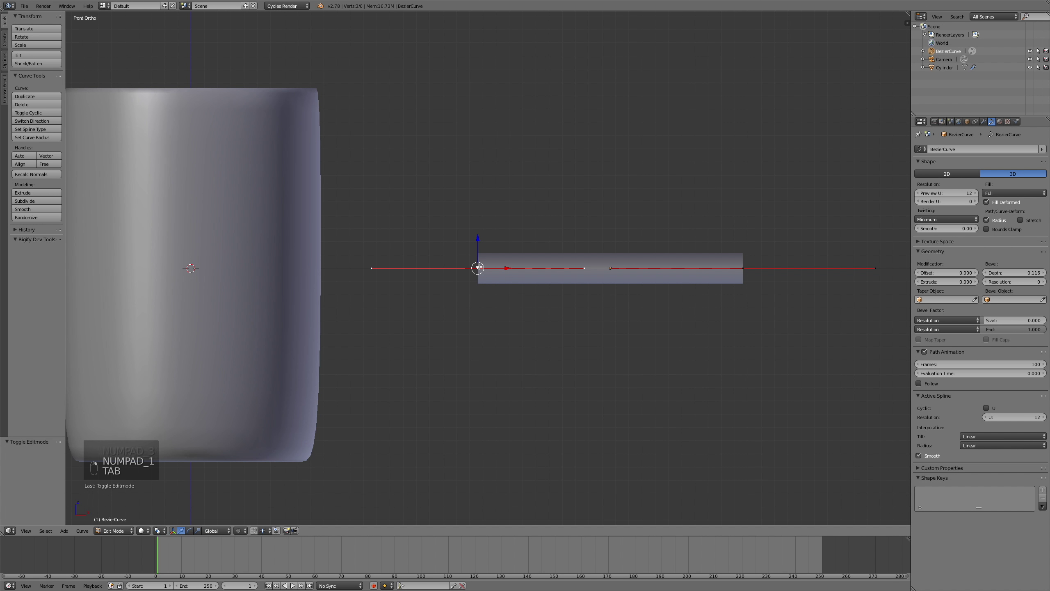
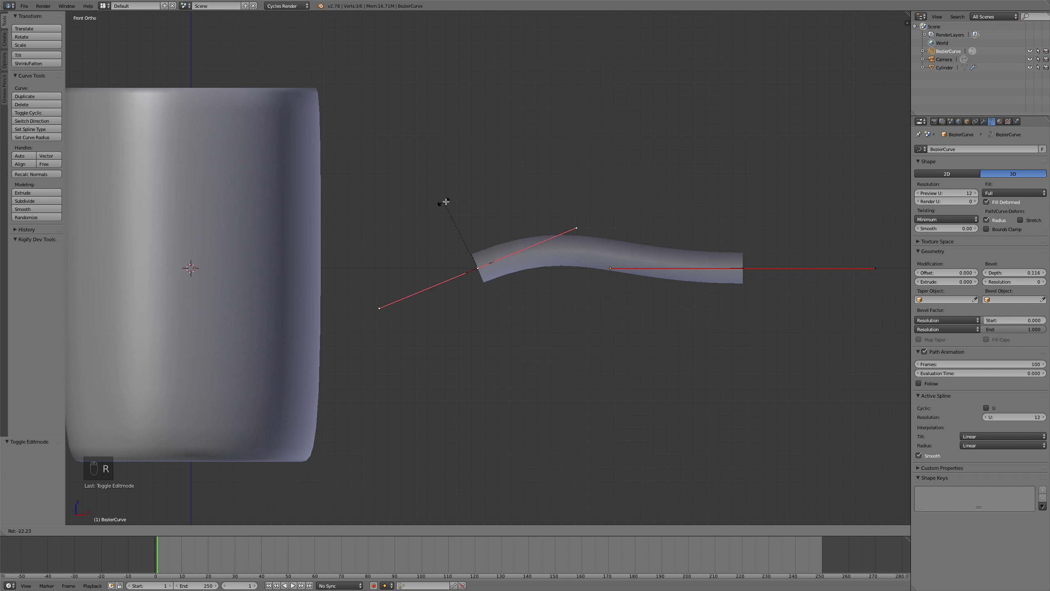
key(r)
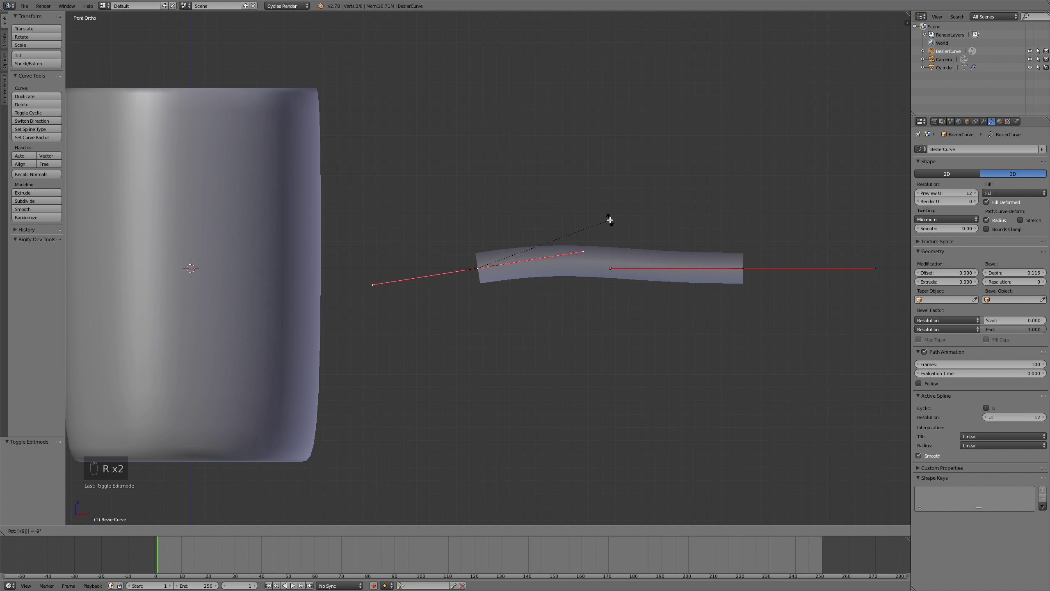
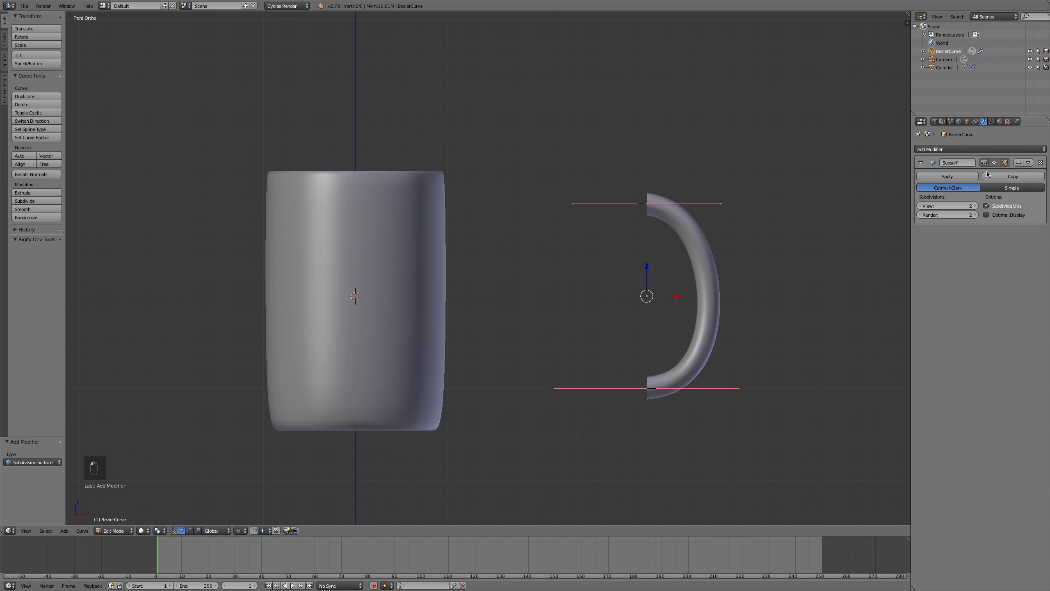
Step: Squash the handle vertically and thicken its bevel so it sits against the cup's side
key(s)
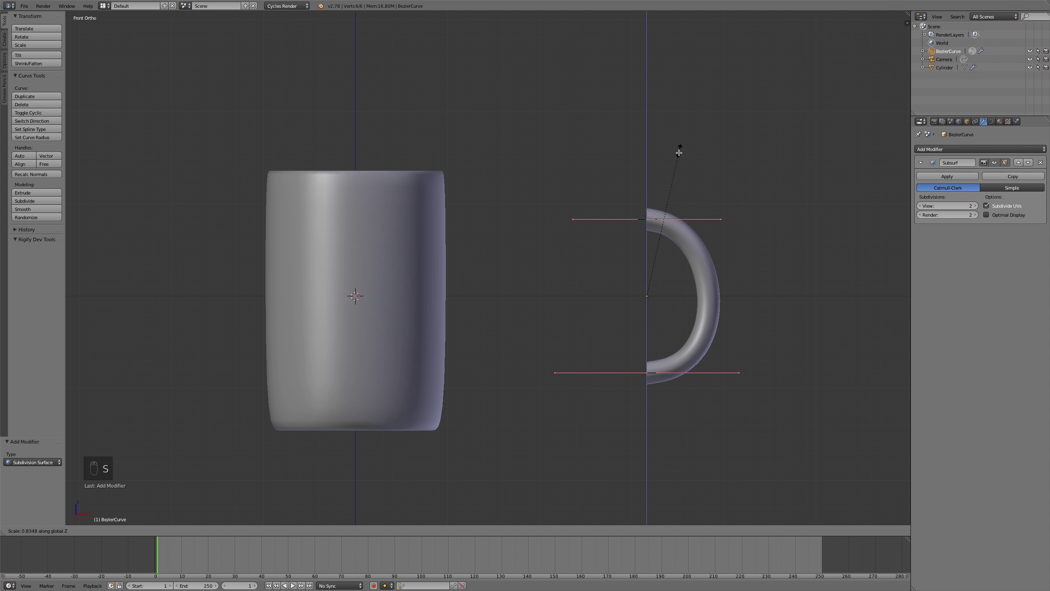
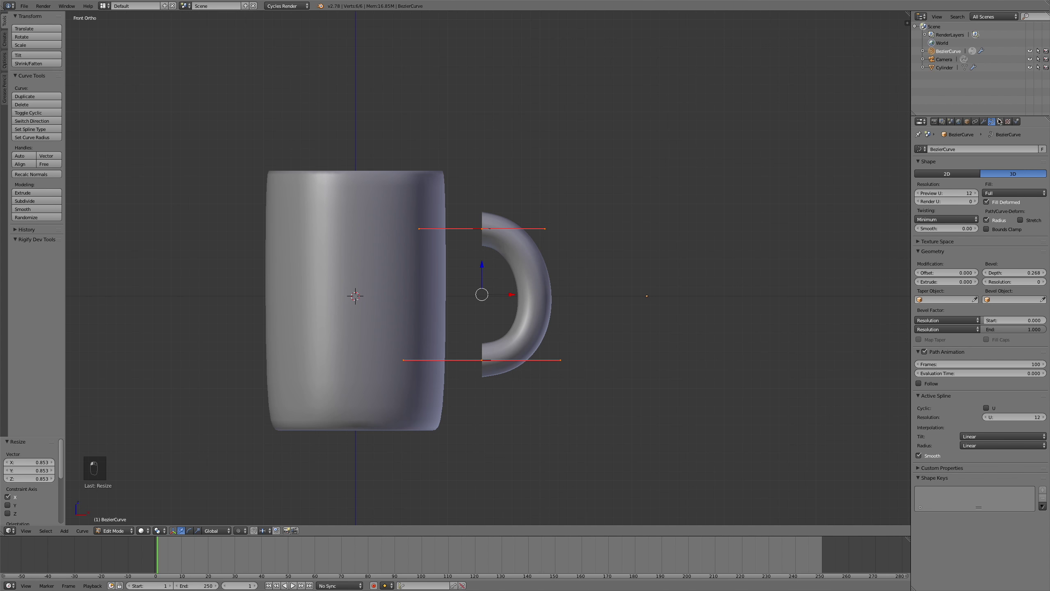
click(1041, 165)
Step: Convert the handle curve to a mesh and join it with the cup into one object
key(Tab)
key(alt+c)
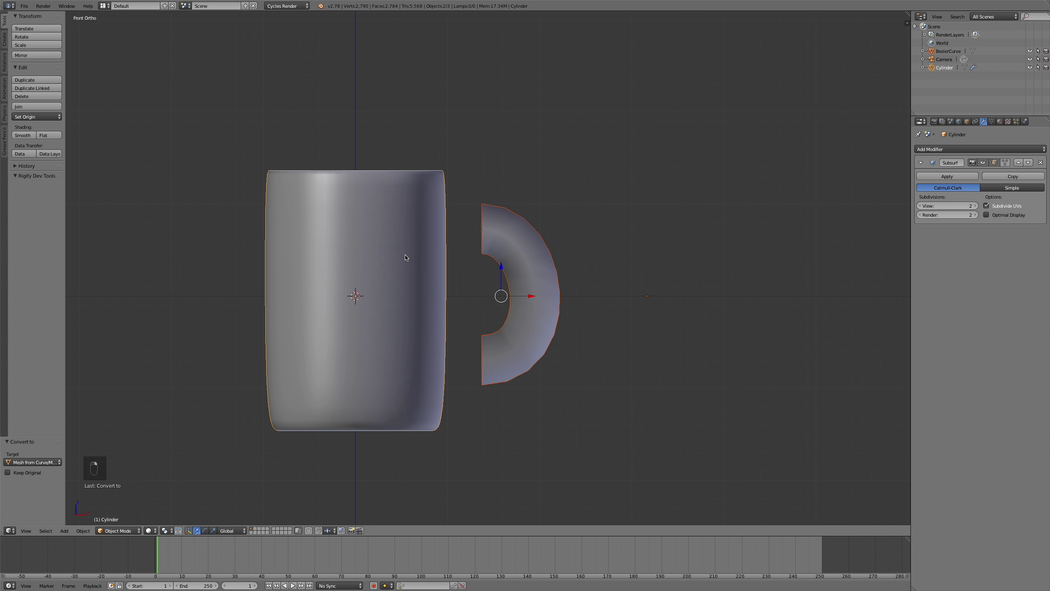
key(ctrl+j)
key(Tab)
key(a)
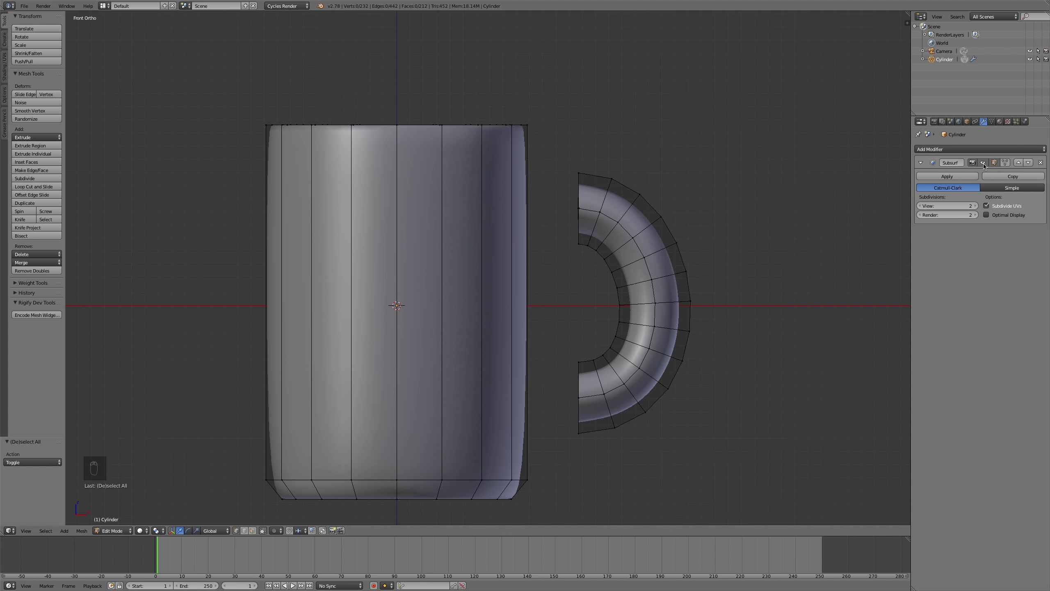
Step: Cut several horizontal edge loops spaced down the mug body to its base
key(ctrl+r)
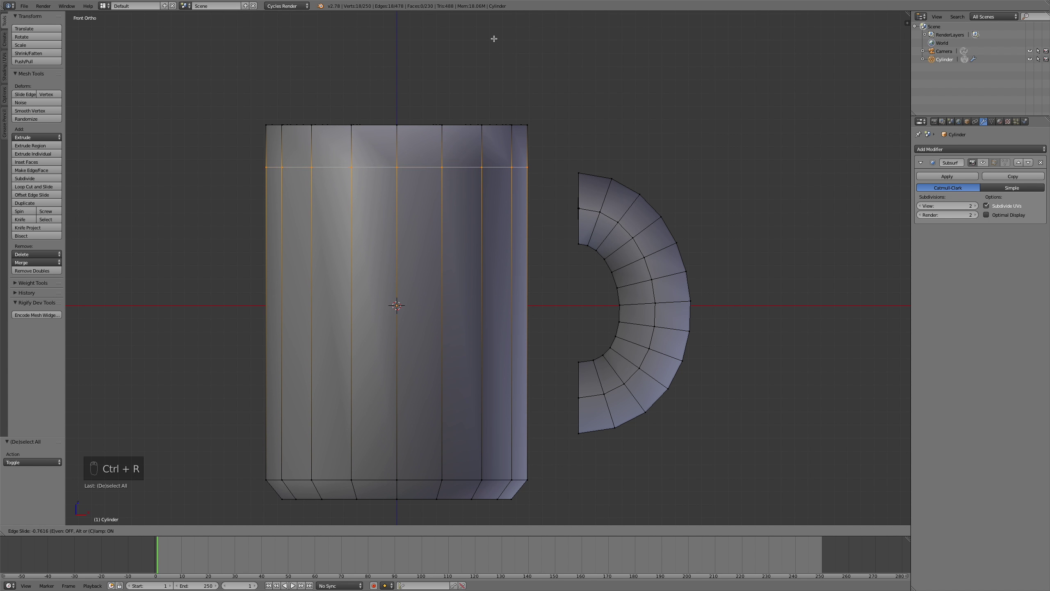
key(ctrl+r)
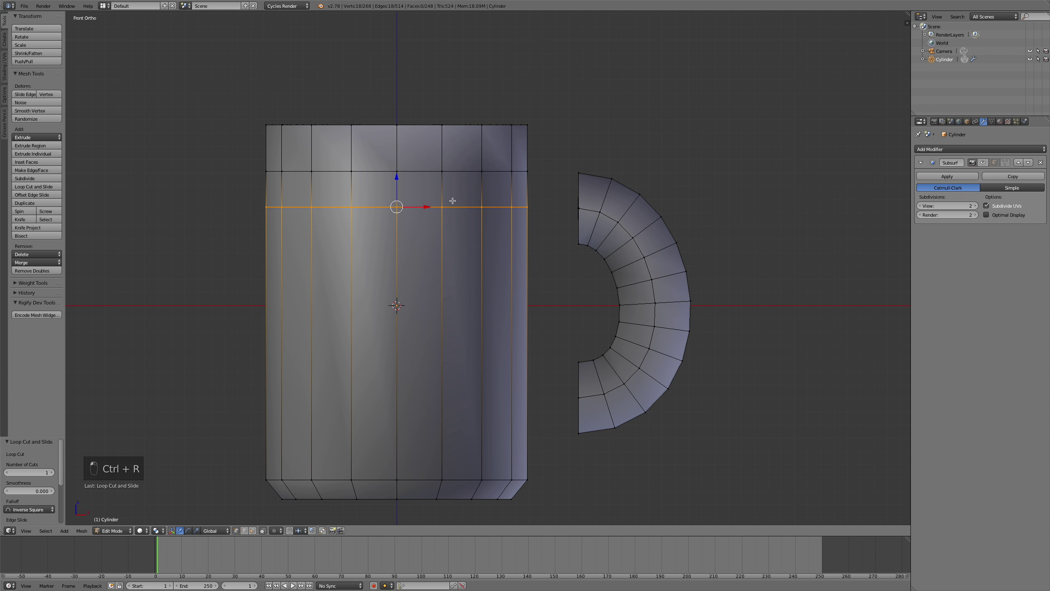
key(ctrl+r)
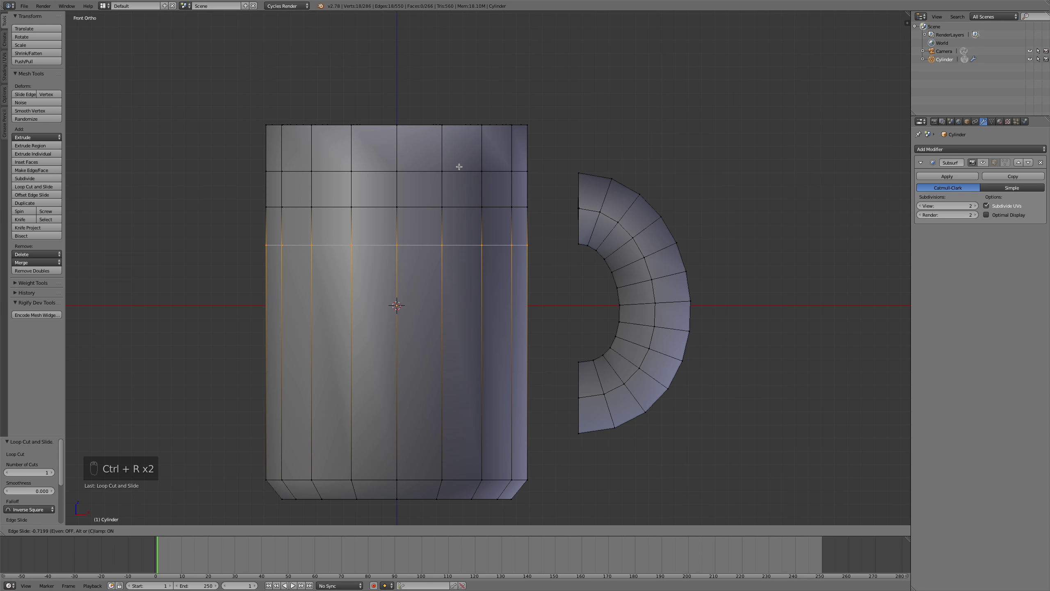
key(ctrl+r)
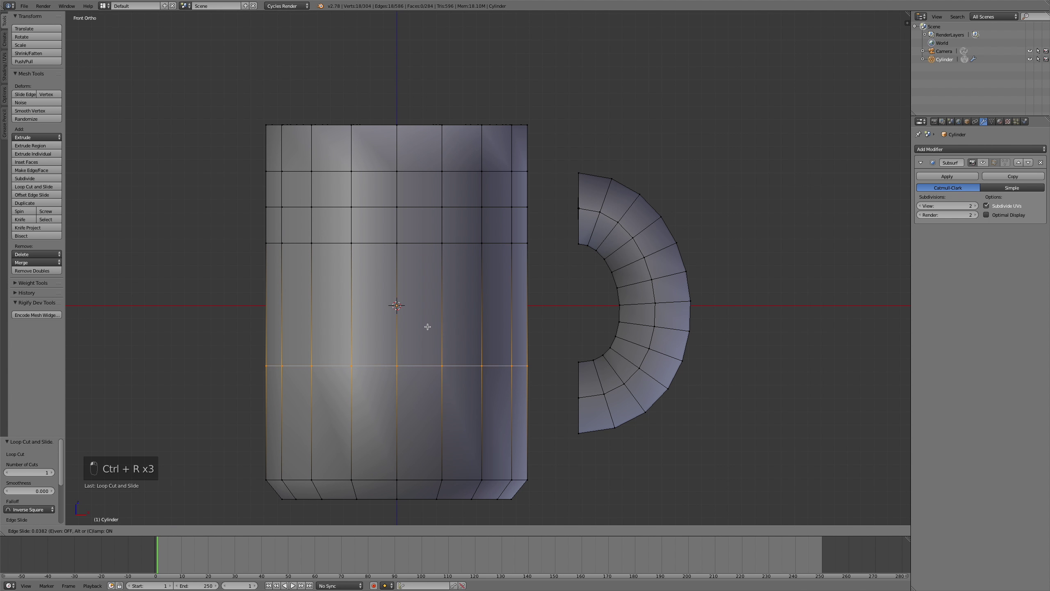
key(ctrl+r)
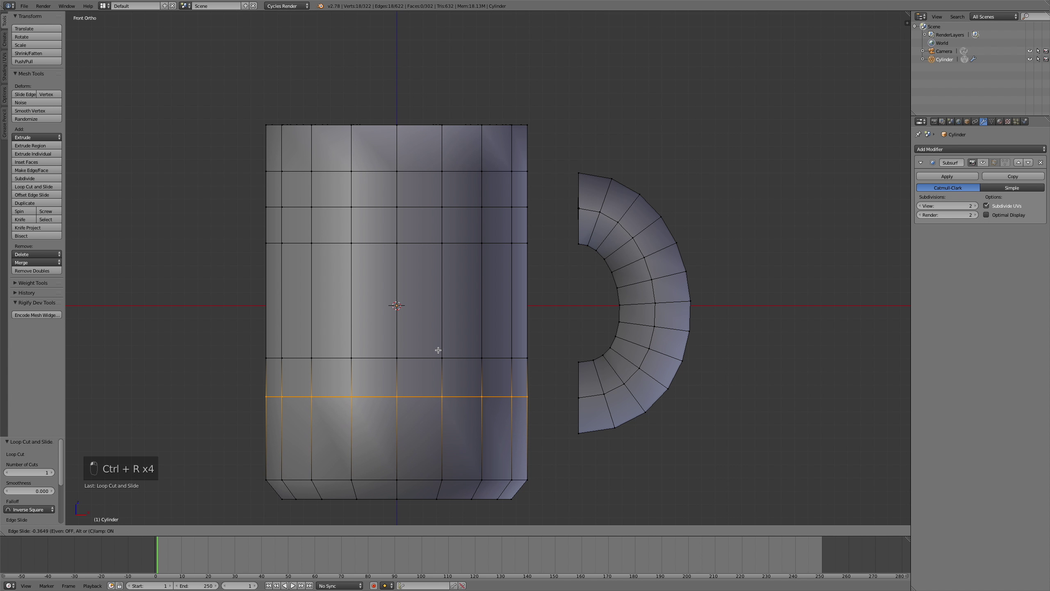
key(ctrl+r)
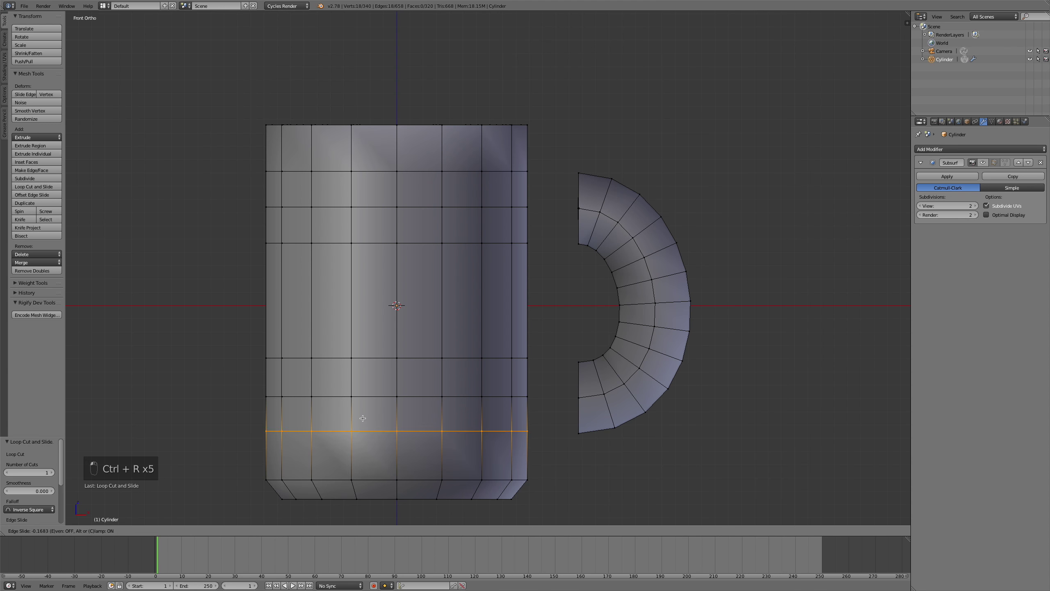
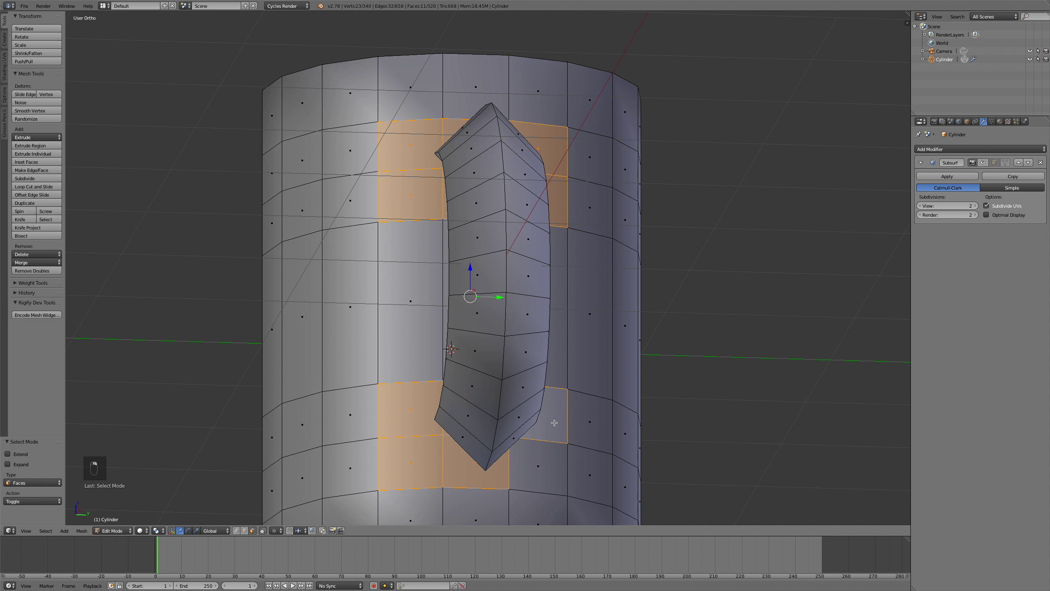
Step: Delete the body faces behind the handle's two ends, leaving rectangular holes in the wall
key(x)
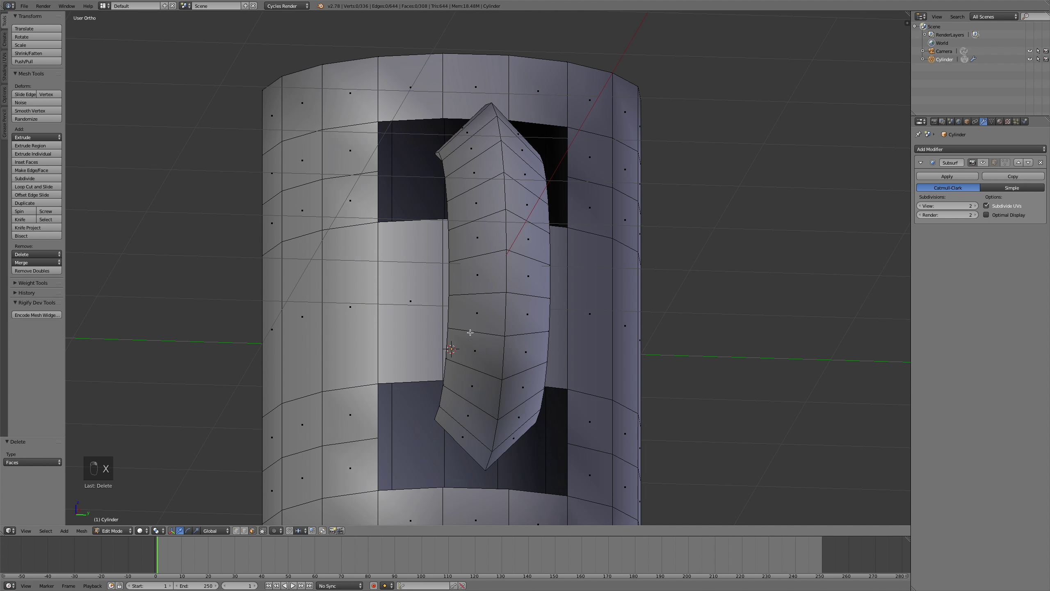
key(ctrl+Tab)
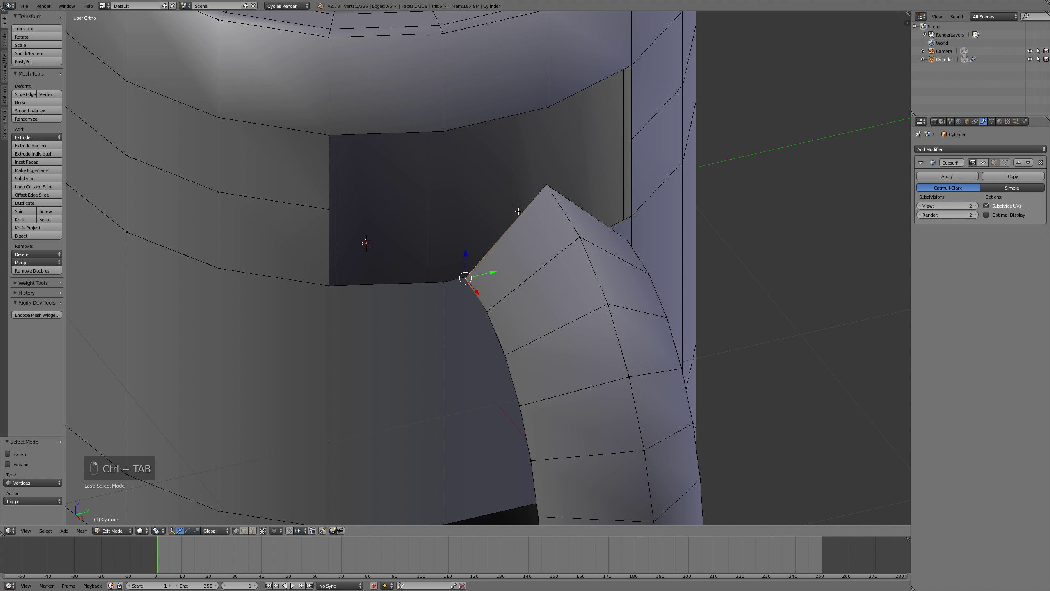
key(ctrl+Tab)
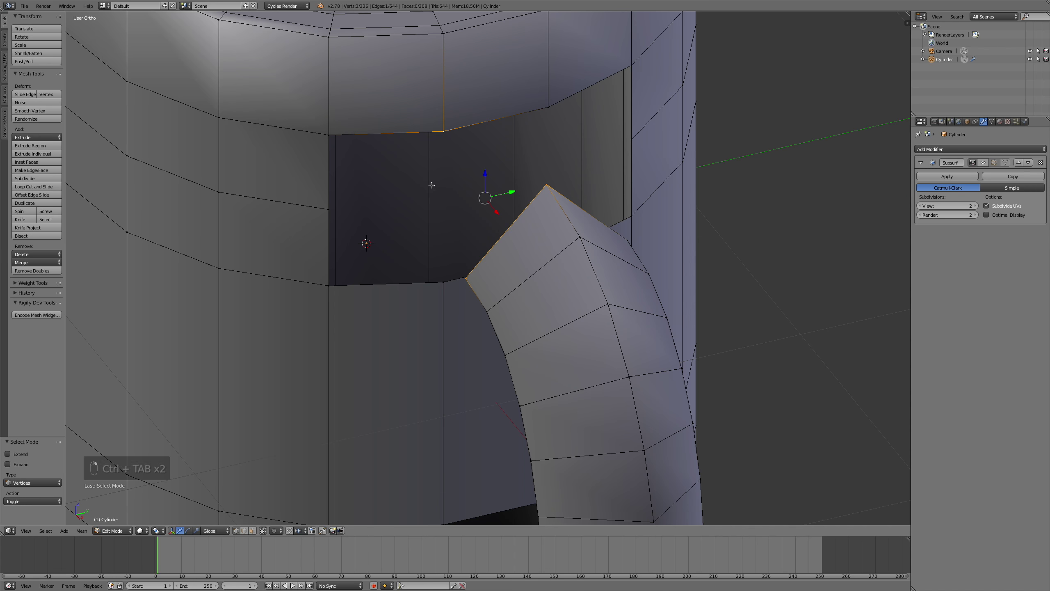
Step: Undo a misplaced bridging face and select the whole handle piece
key(f)
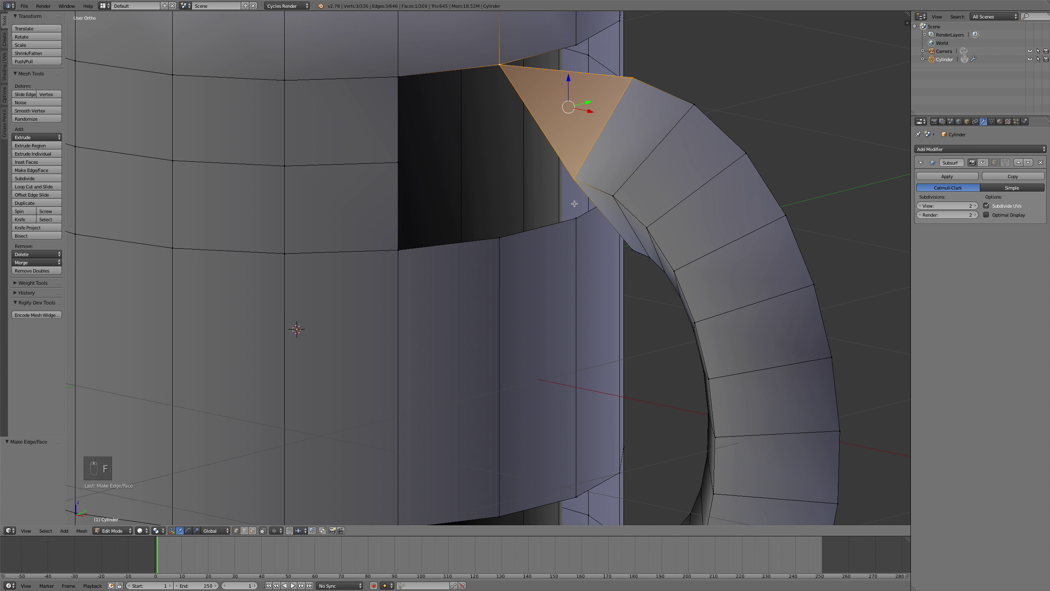
key(z)
key(a)
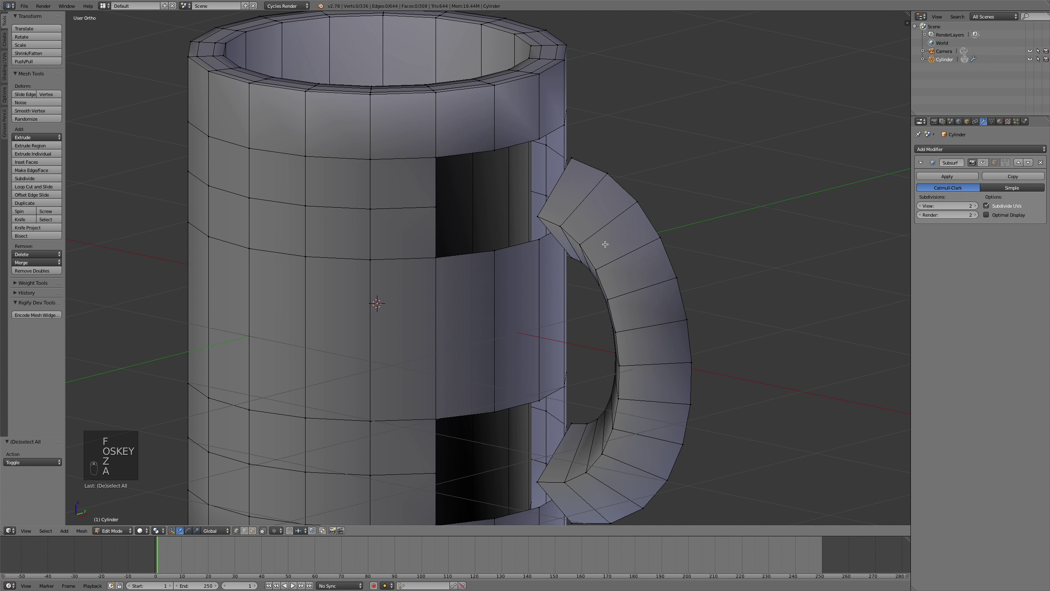
key(l)
Step: Slide the handle sideways in front view until its ends butt against the holes
key(KP_3)
key(KP_1)
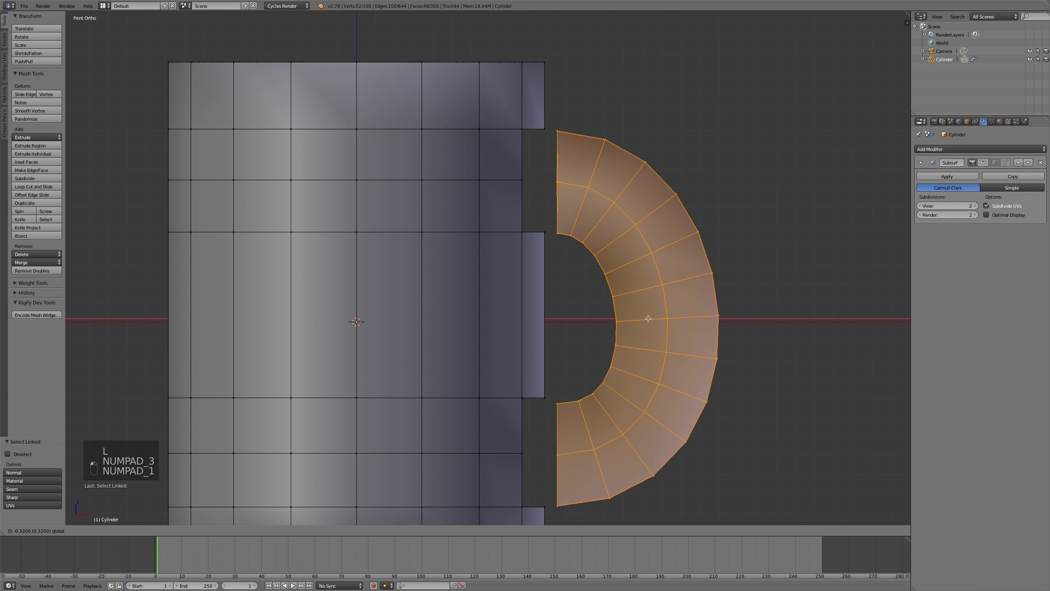
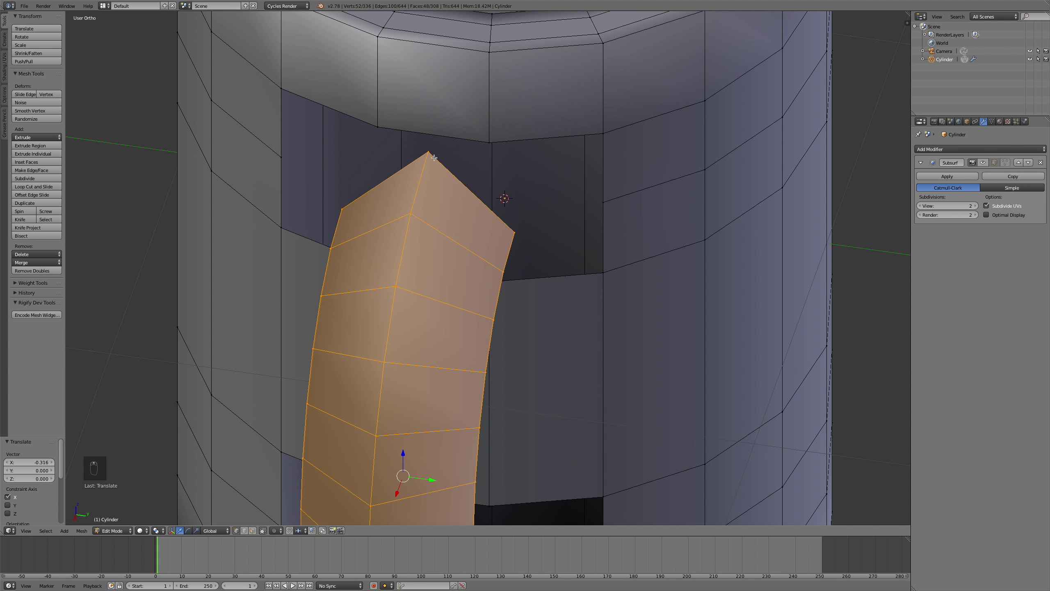
key(l)
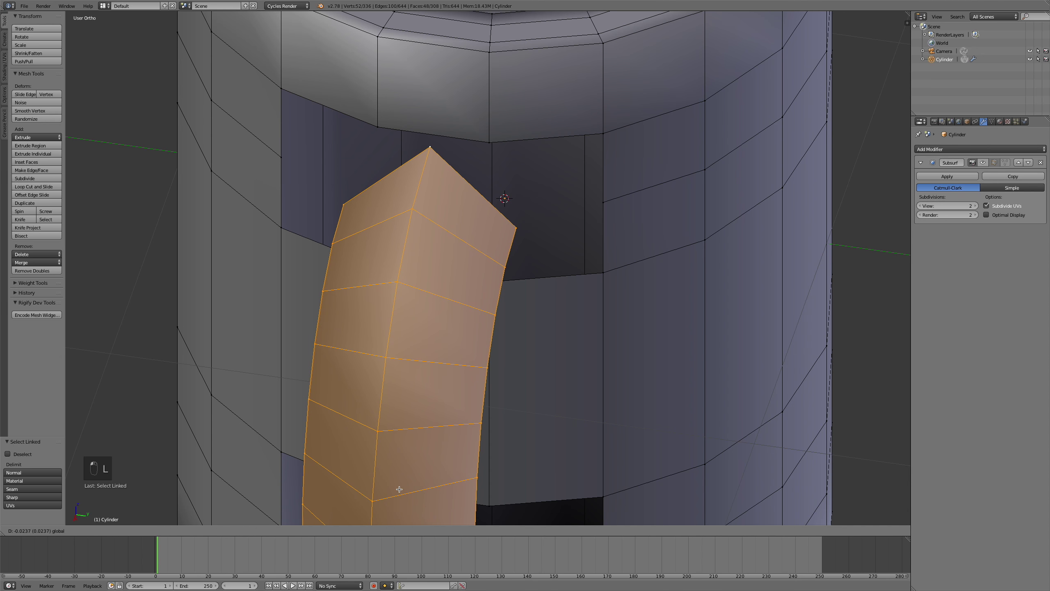
key(z)
key(KP_1)
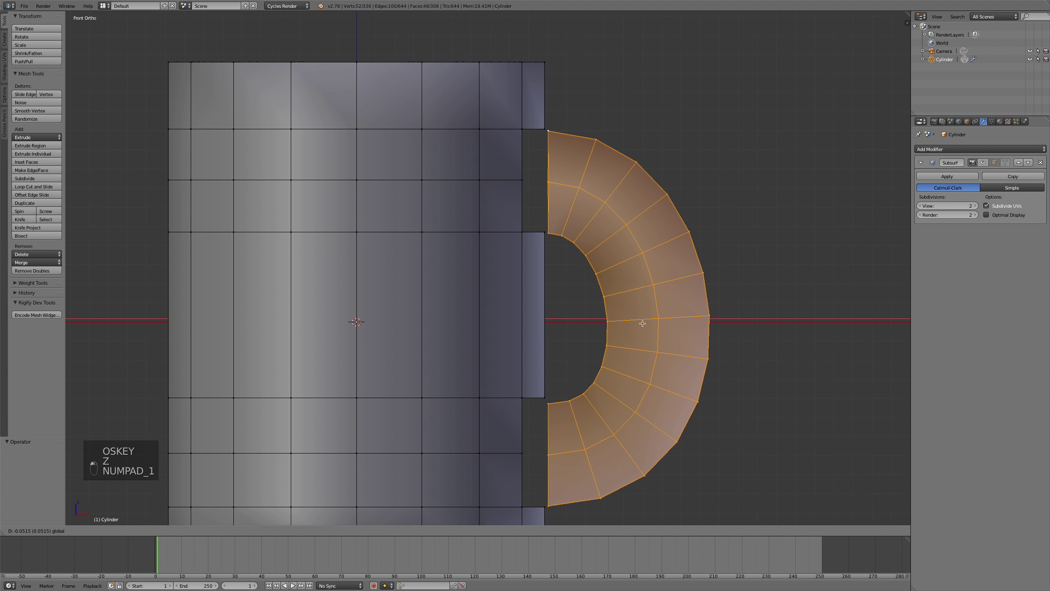
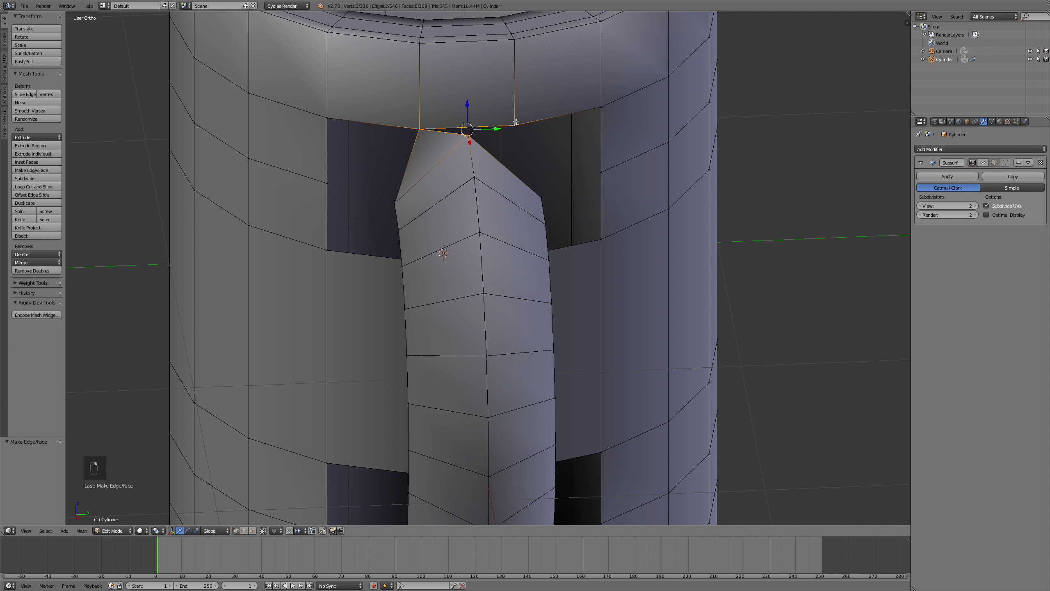
Step: Fill faces one by one between the handle's upper end and the hole's rim
key(f)
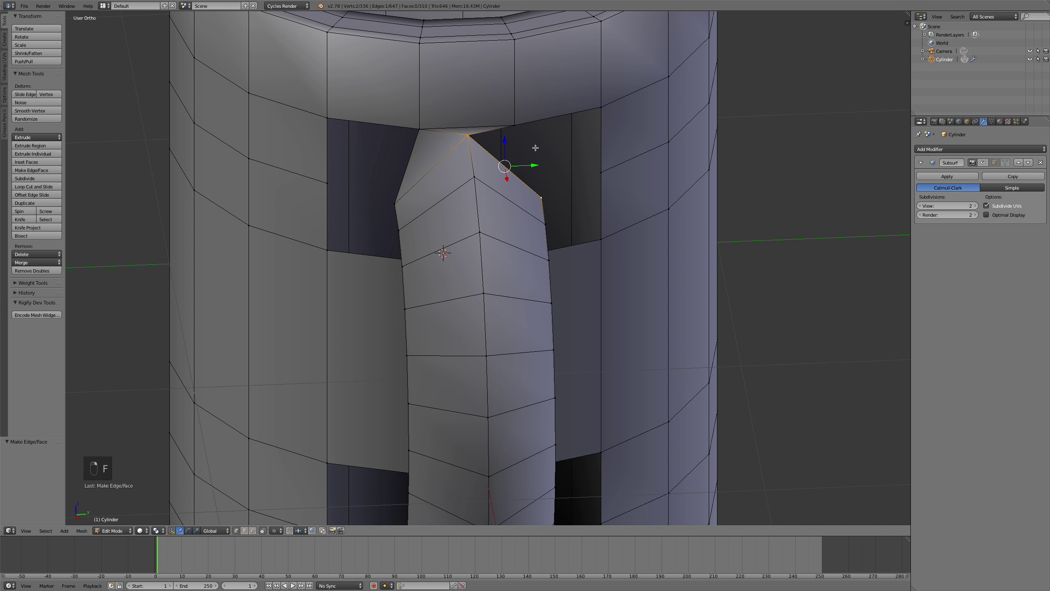
key(f)
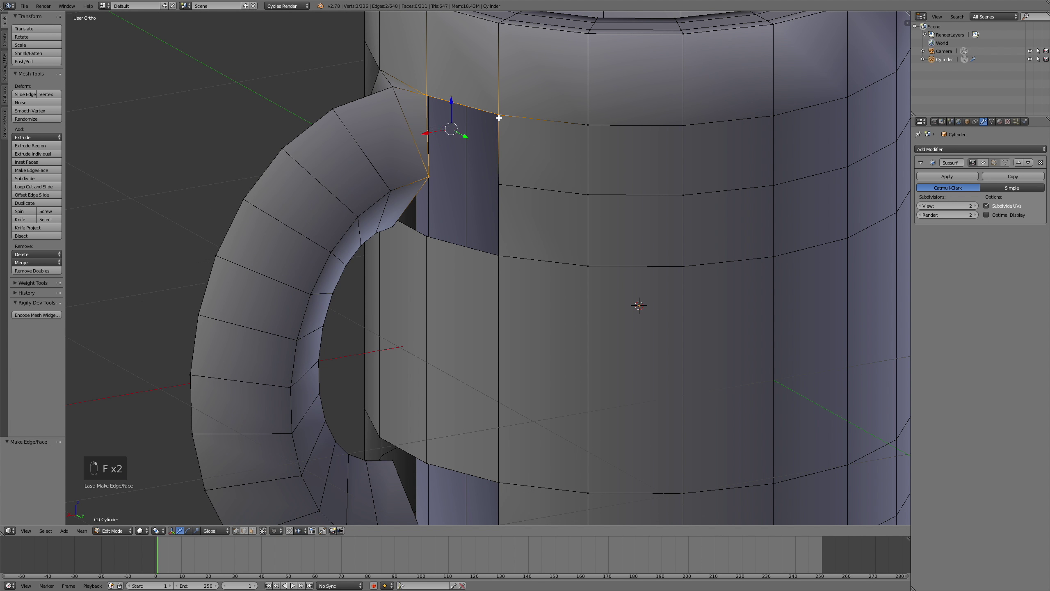
key(f)
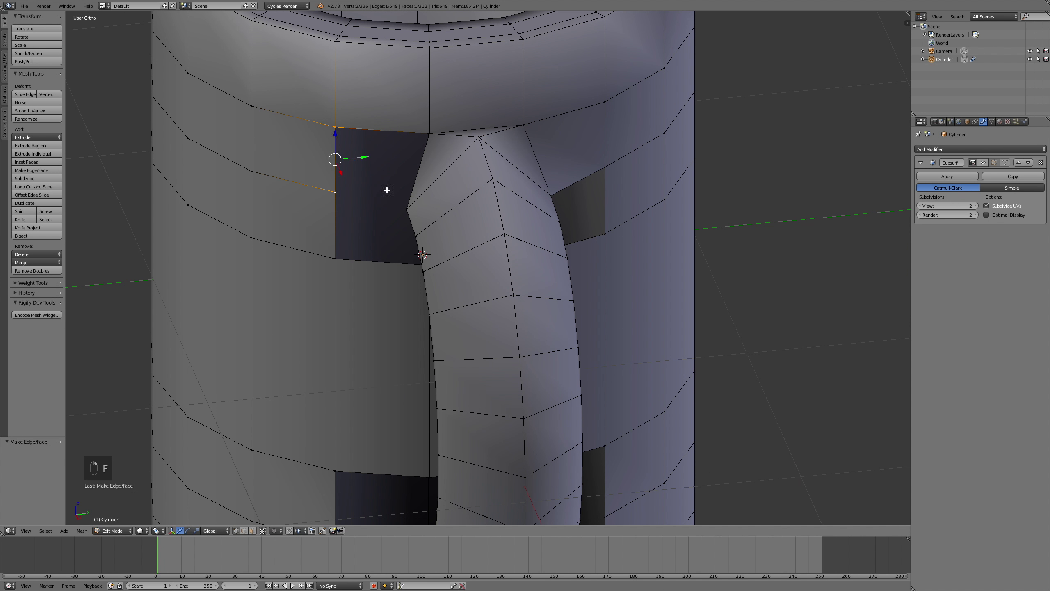
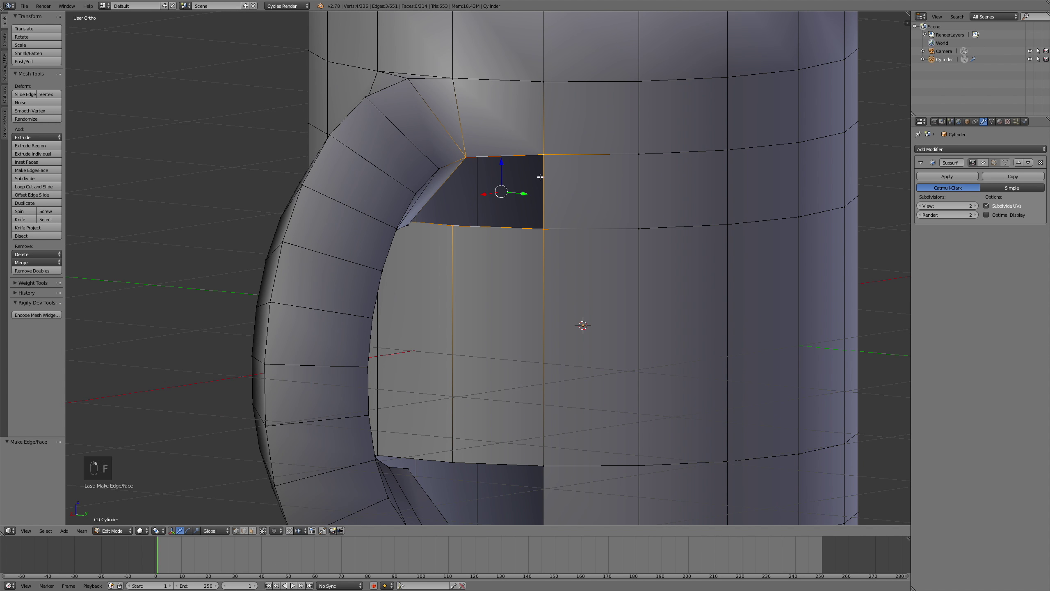
key(f)
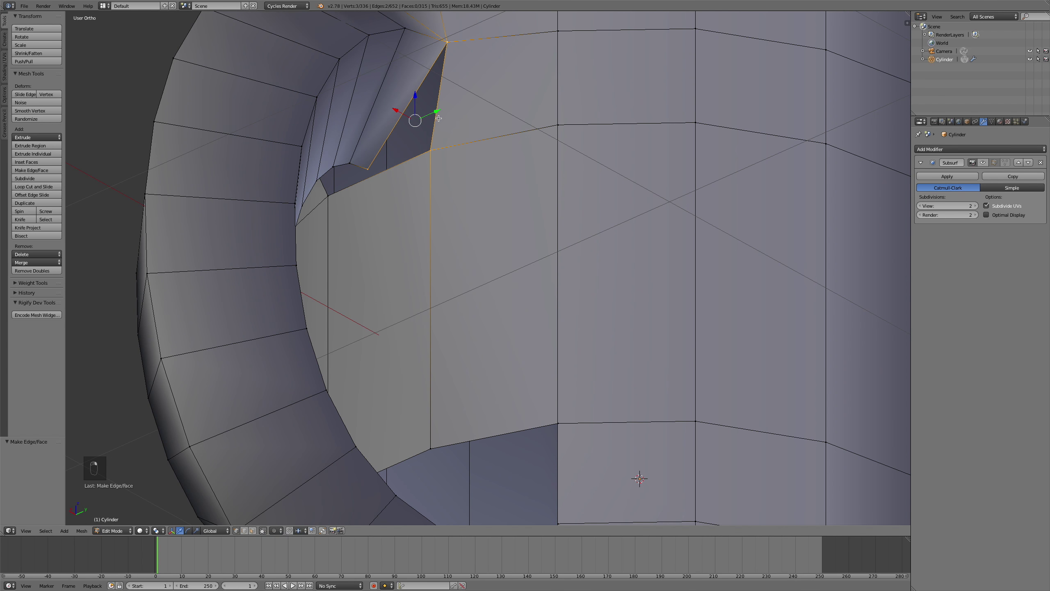
key(f)
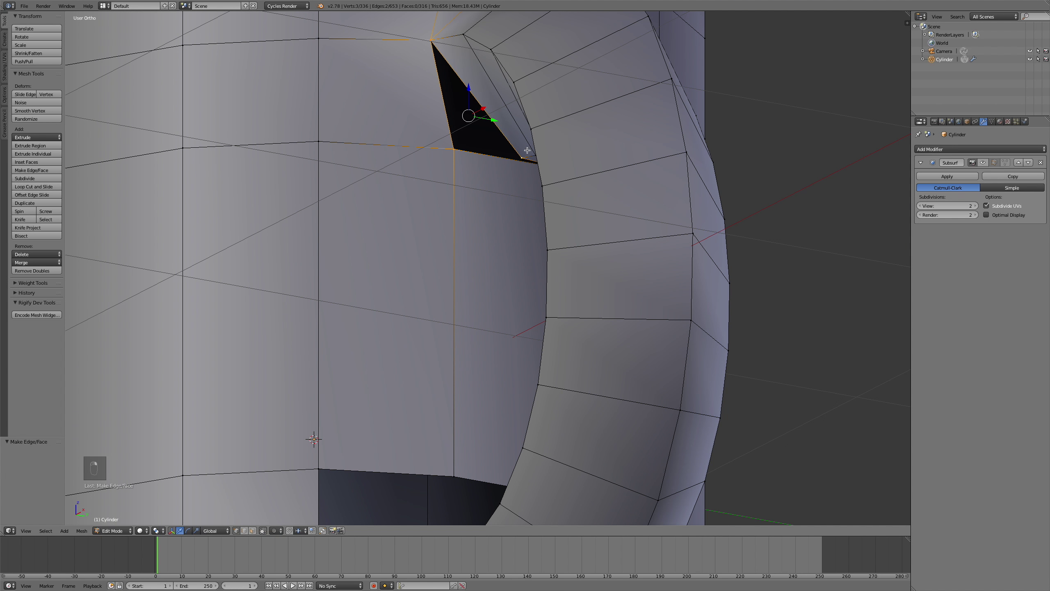
key(g)
key(f)
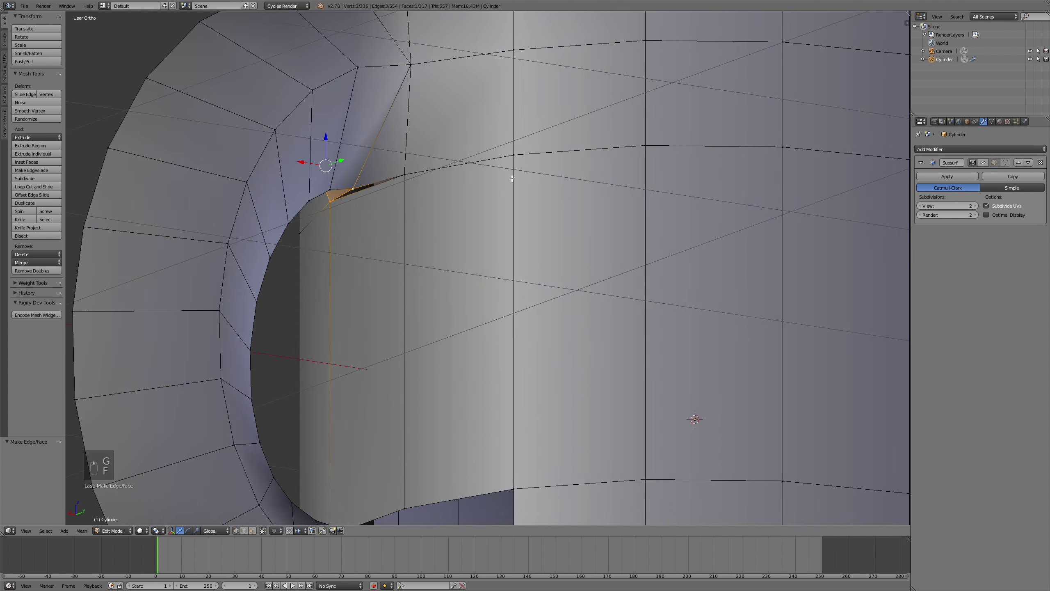
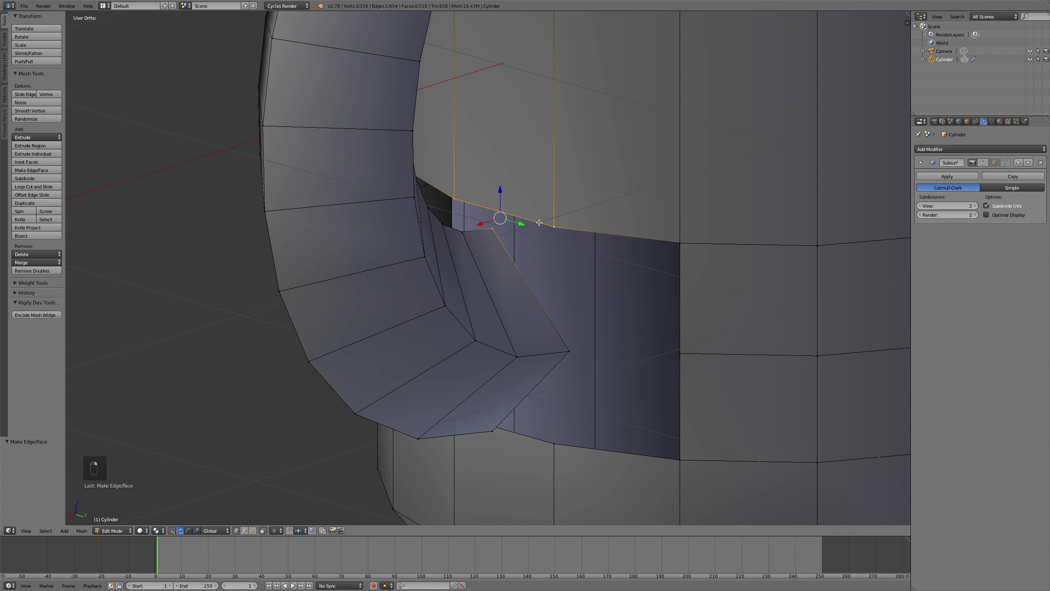
Step: Fill faces across the gaps where the handle's upper end meets the mug wall
key(f)
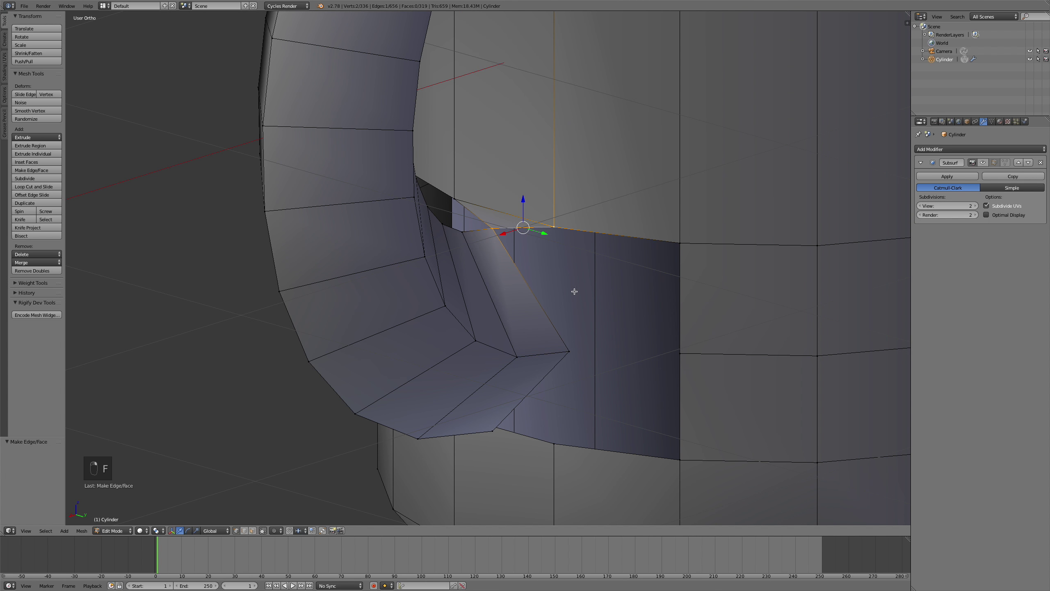
key(f)
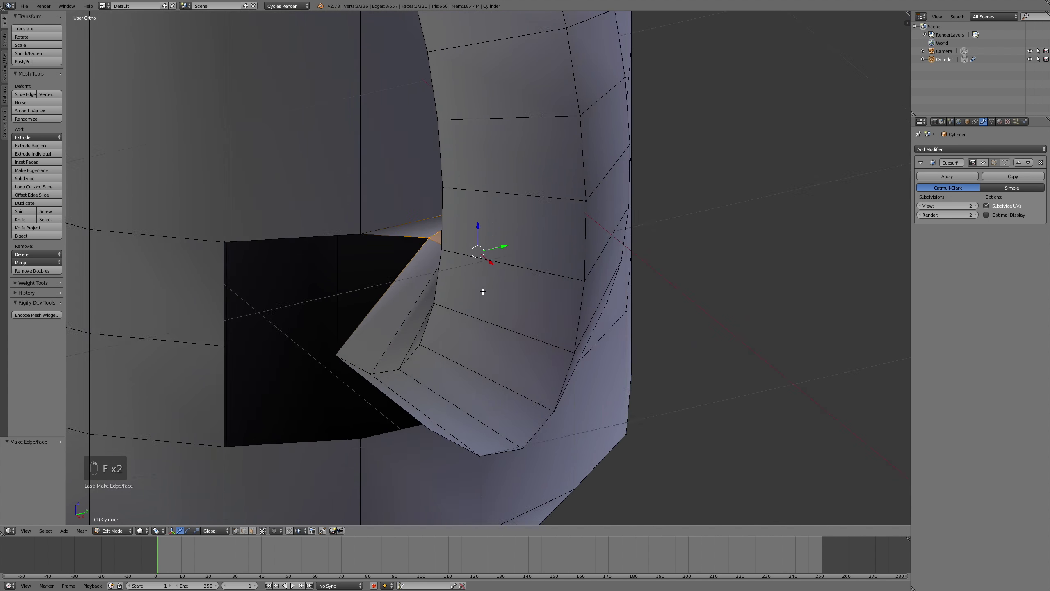
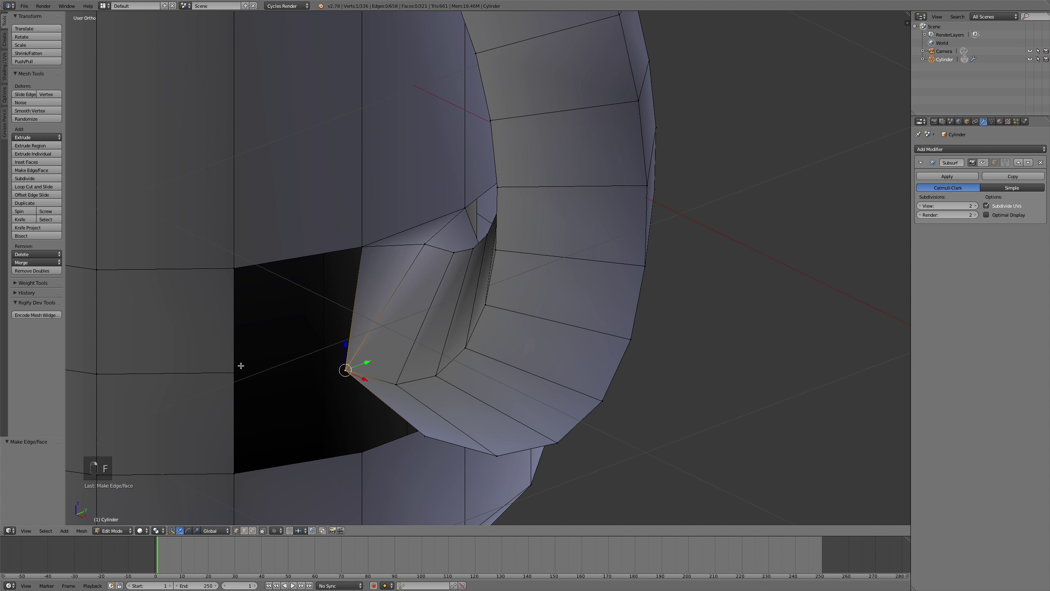
key(f)
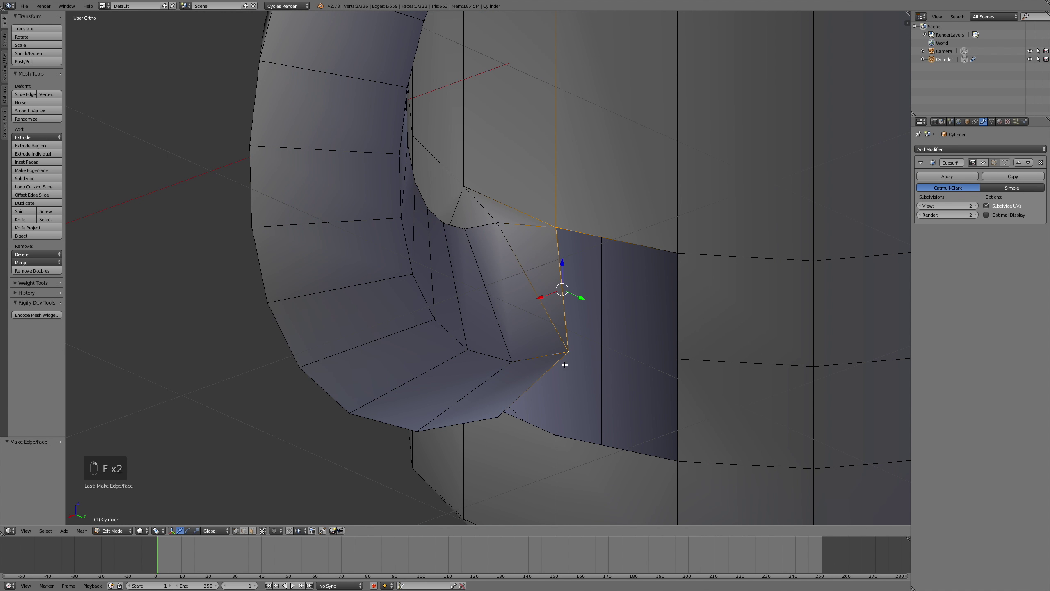
key(f)
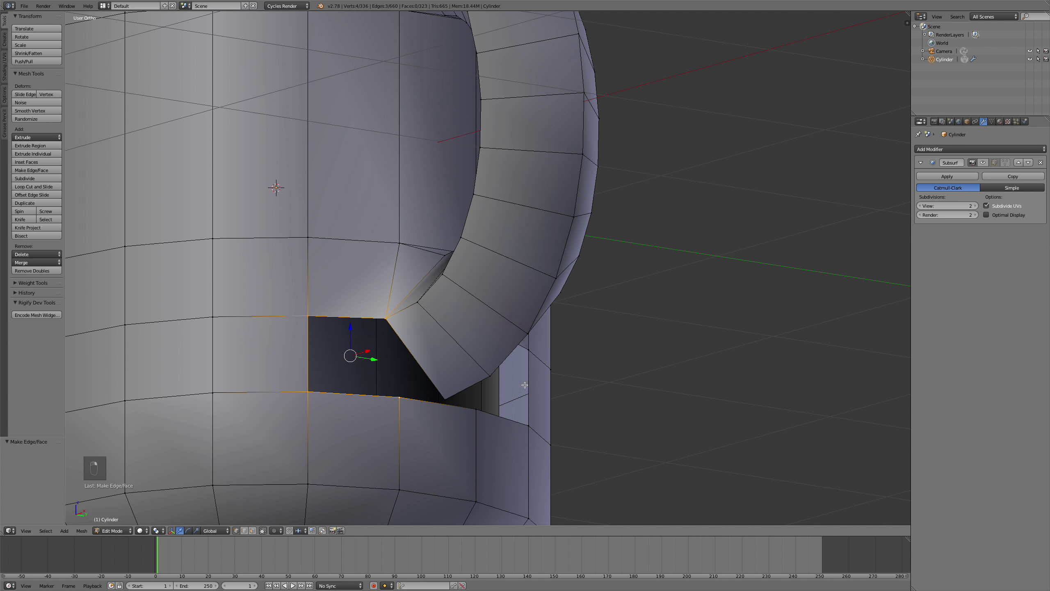
Step: Fill the remaining holes at the handle's lower join, closing the mug mesh
key(f)
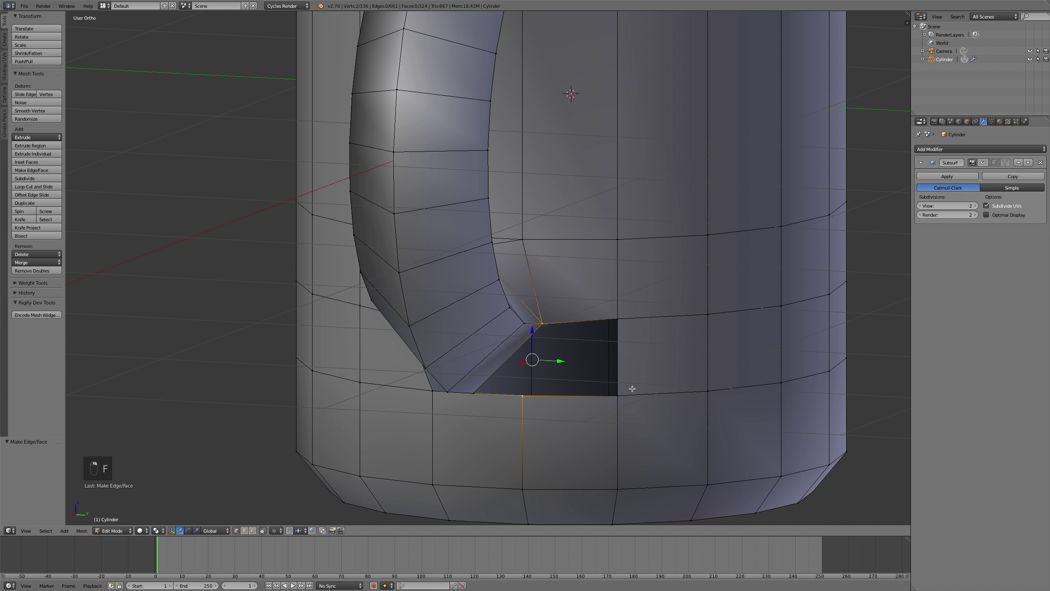
key(f)
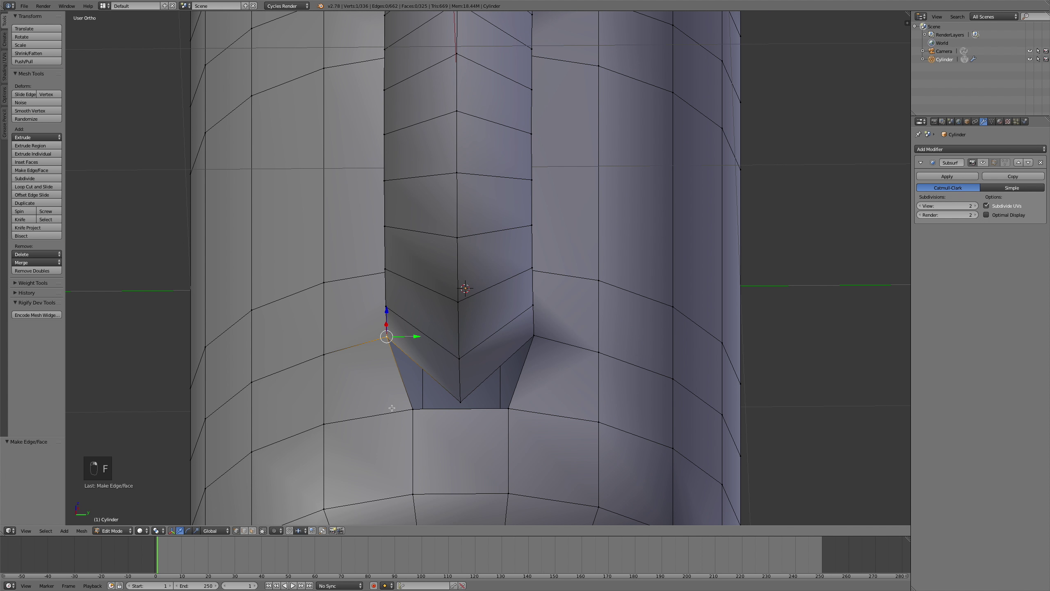
key(f)
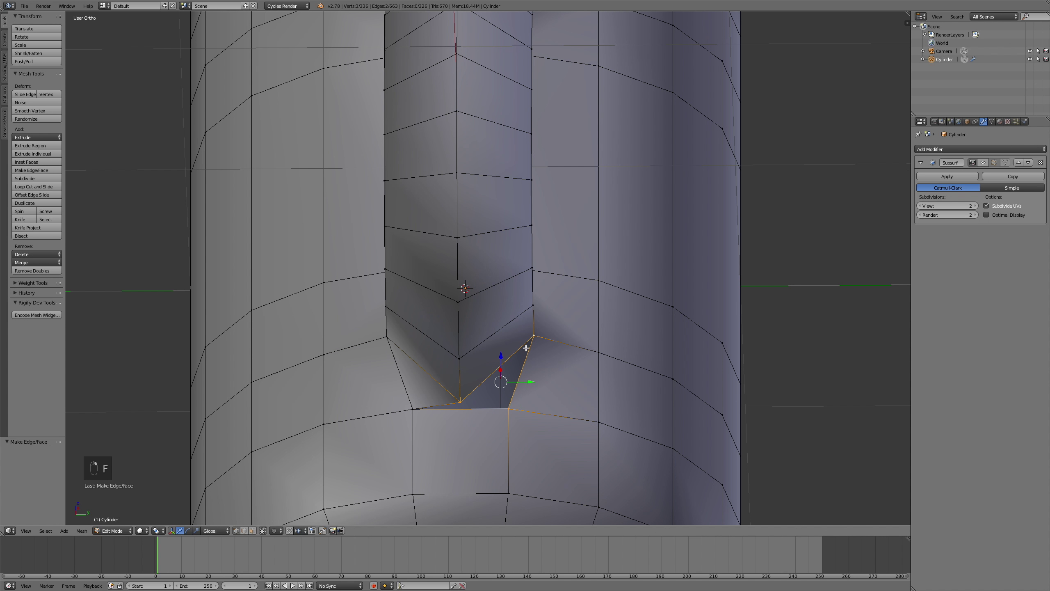
key(f)
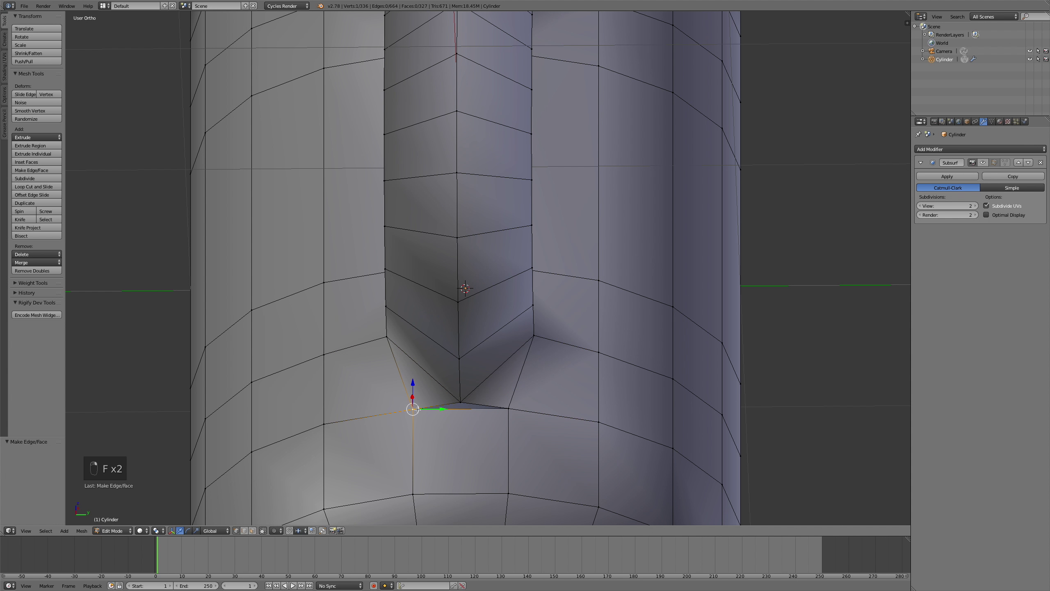
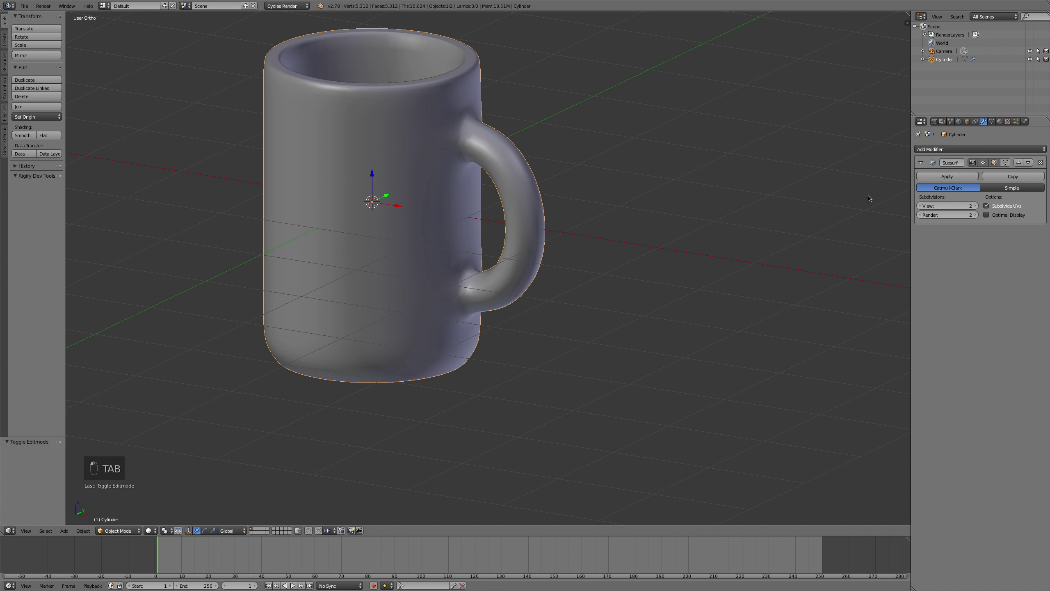
Step: Inspect the smoothed mug from around and the front, briefly adding an edge loop in Edit Mode
middle_click(723, 209)
drag(618, 205, 976, 206)
drag(569, 203, 698, 204)
key(KP_1)
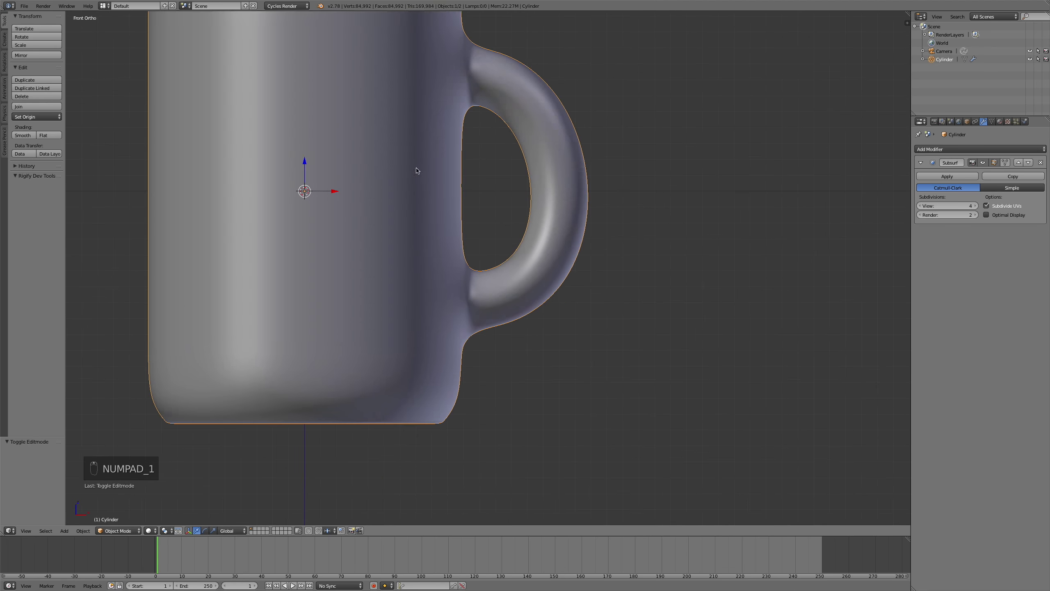
key(Tab)
key(ctrl+r)
key(Tab)
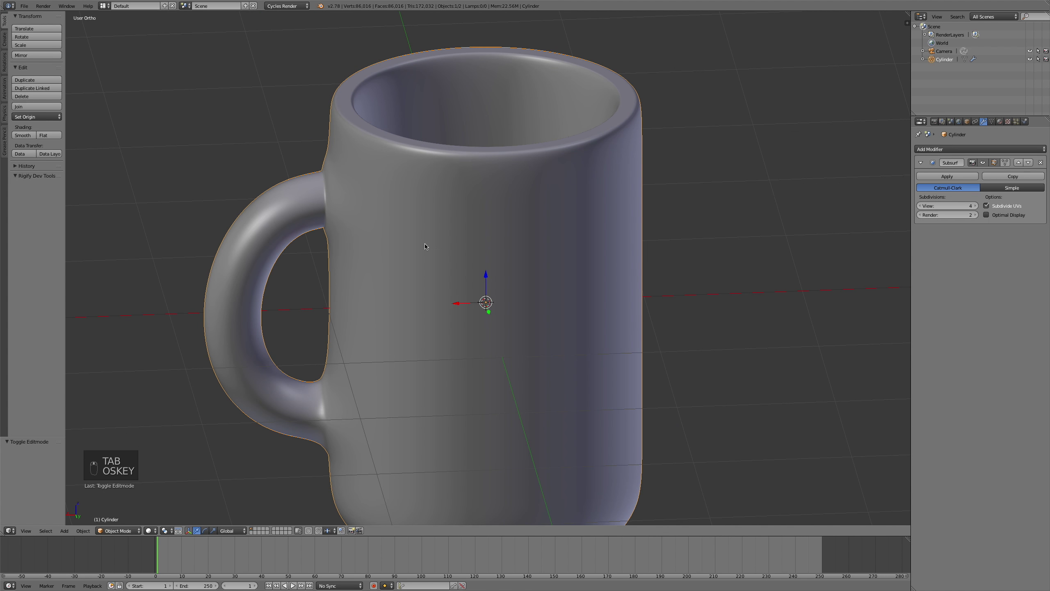
Step: Switch to the camera view and start fly mode to frame the mug from above
key(z)
drag(413, 253, 637, 237)
key(KP_3)
key(KP_1)
key(KP_0)
key(shift+f)
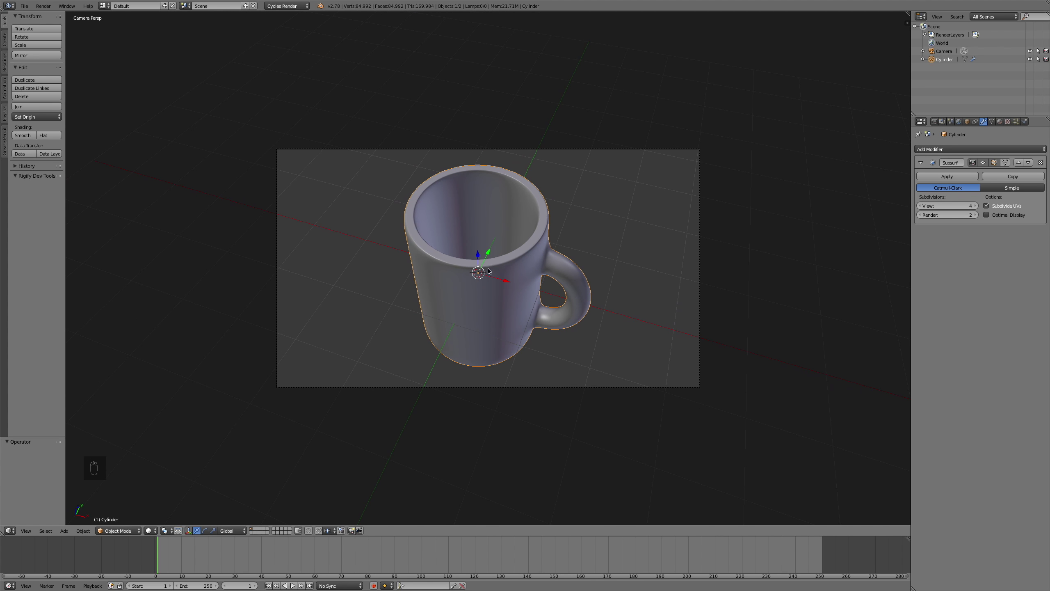
Step: Add a mesh plane and scale it up into a large ground plane
key(shift+a)
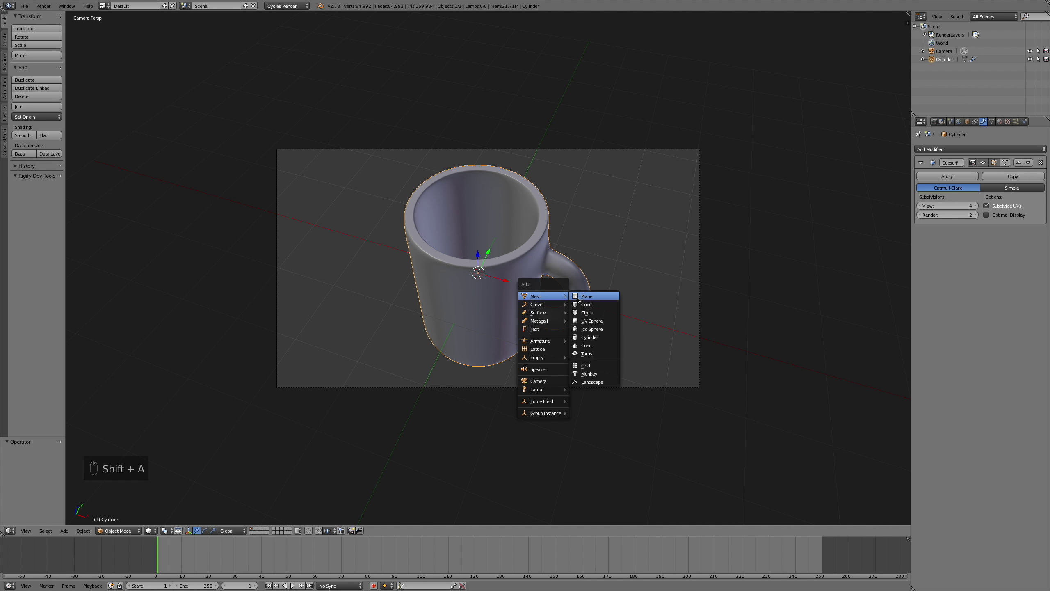
key(s)
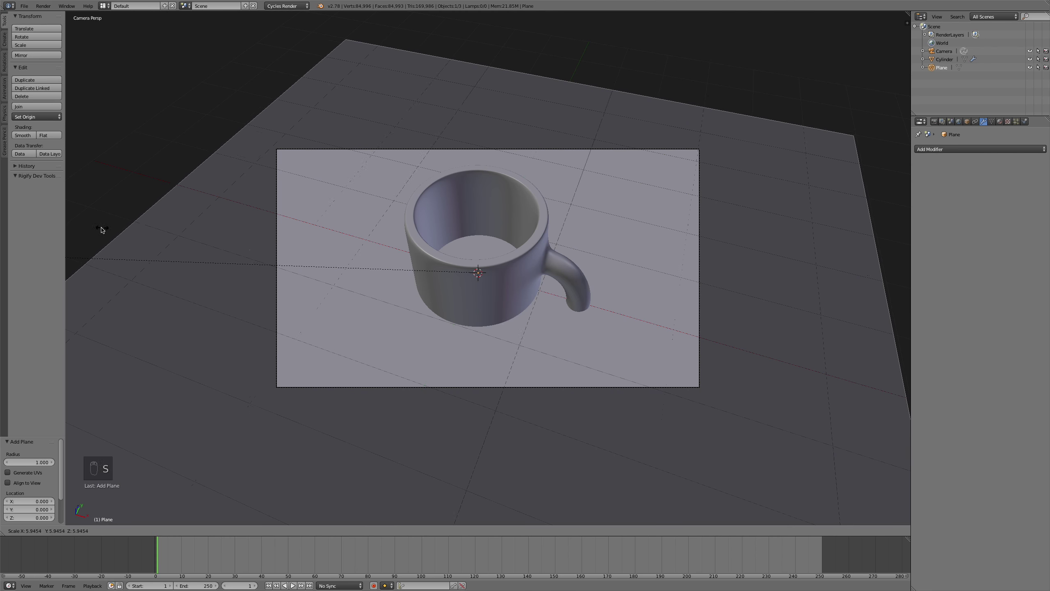
click(478, 264)
click(483, 352)
drag(487, 328, 498, 304)
key(s)
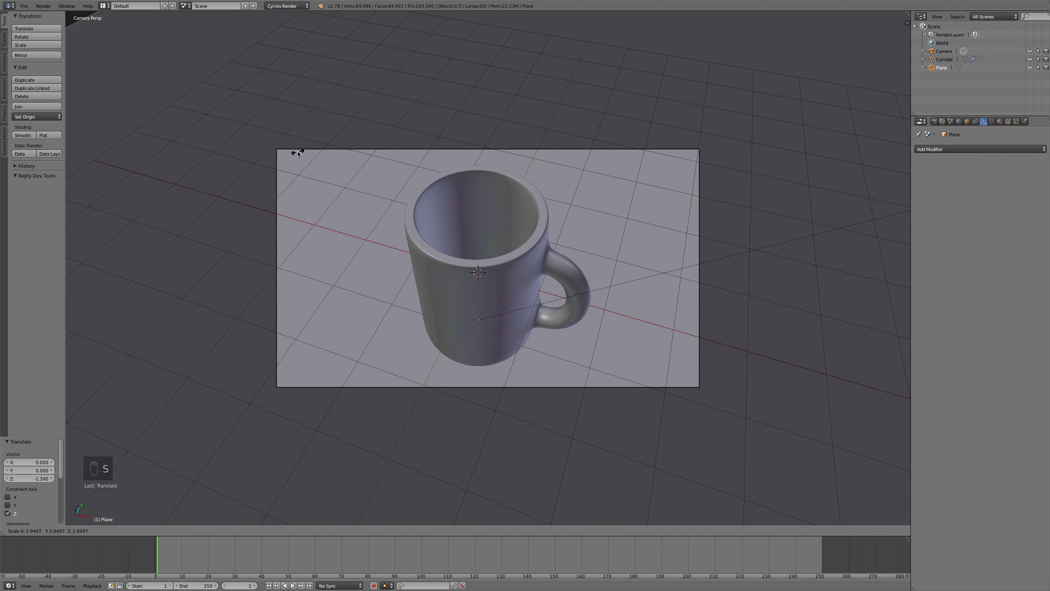
Step: From side view, lower the plane to sit under the mug's base
key(KP_3)
drag(627, 193, 621, 436)
key(shift+a)
Step: Rotate and move the new sun lamp high above and to one side of the scene
key(r)
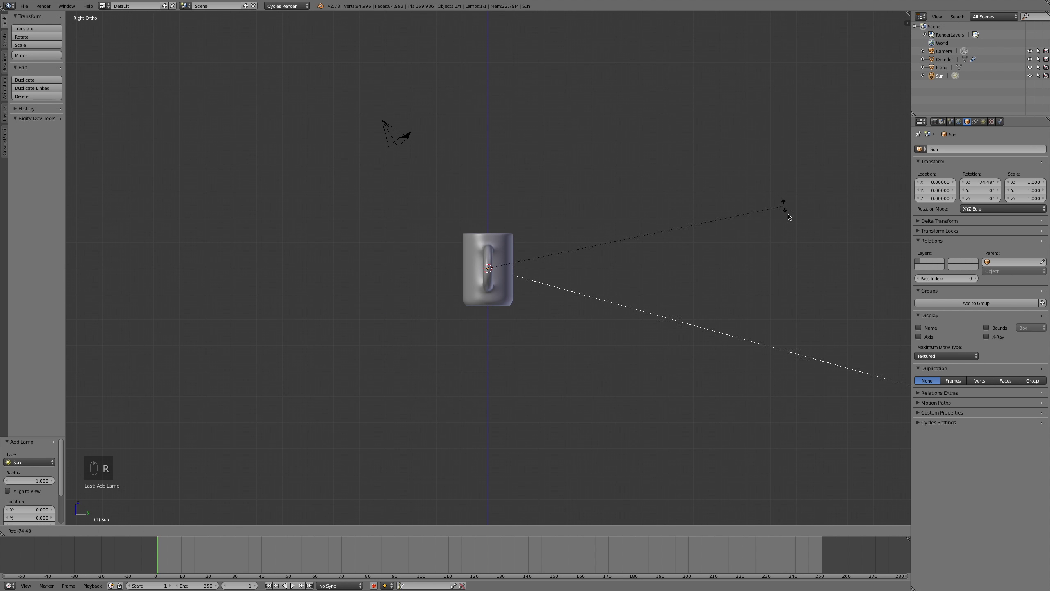
key(g)
drag(774, 310, 612, 324)
middle_click(611, 324)
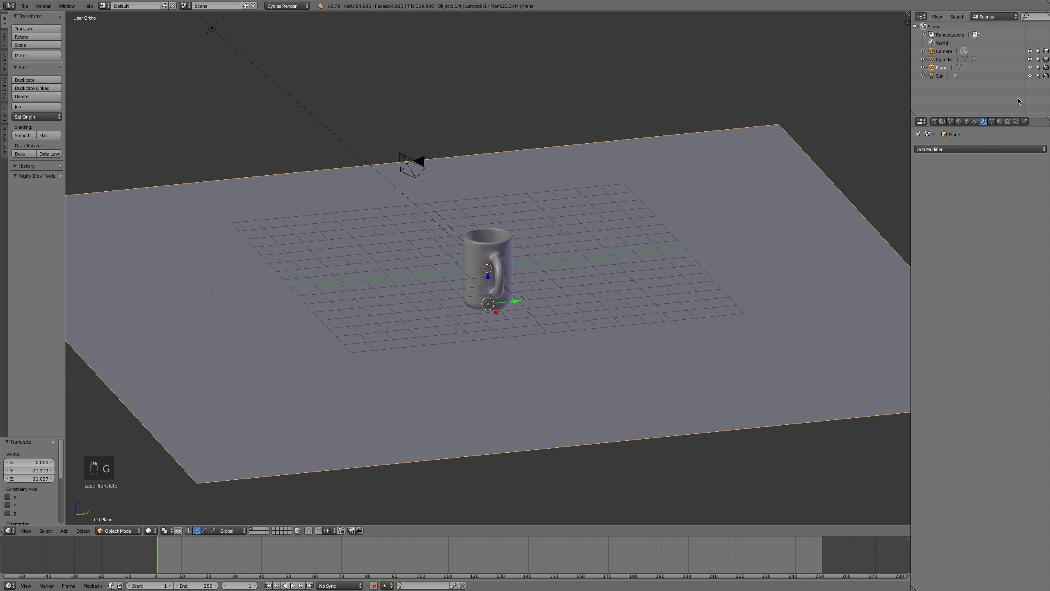
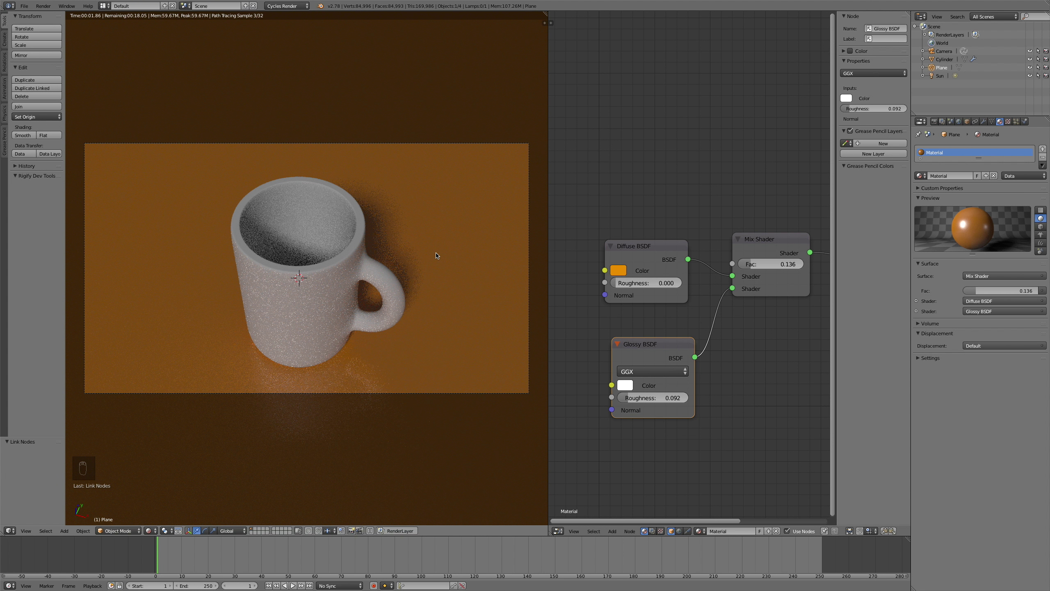
Step: Toggle rendered previews while setting the ground's Mix Shader factor to 0.082
key(shift+z)
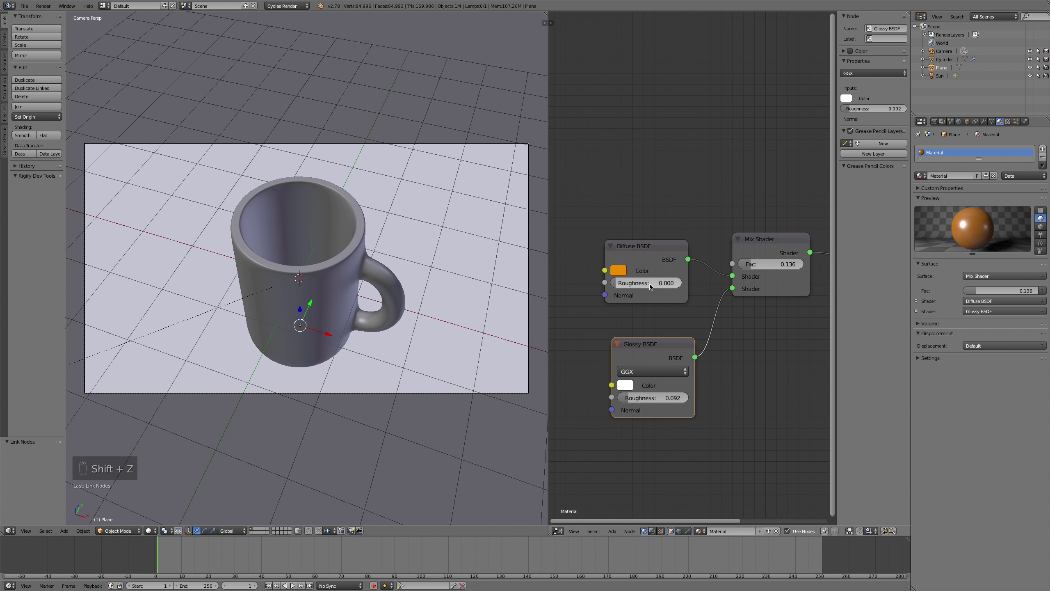
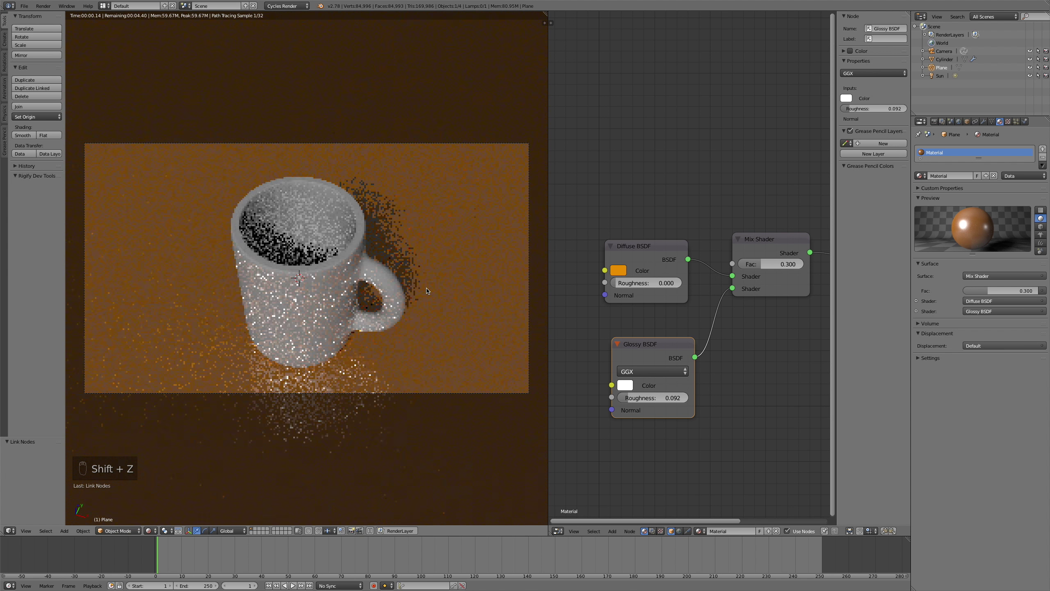
key(shift+z)
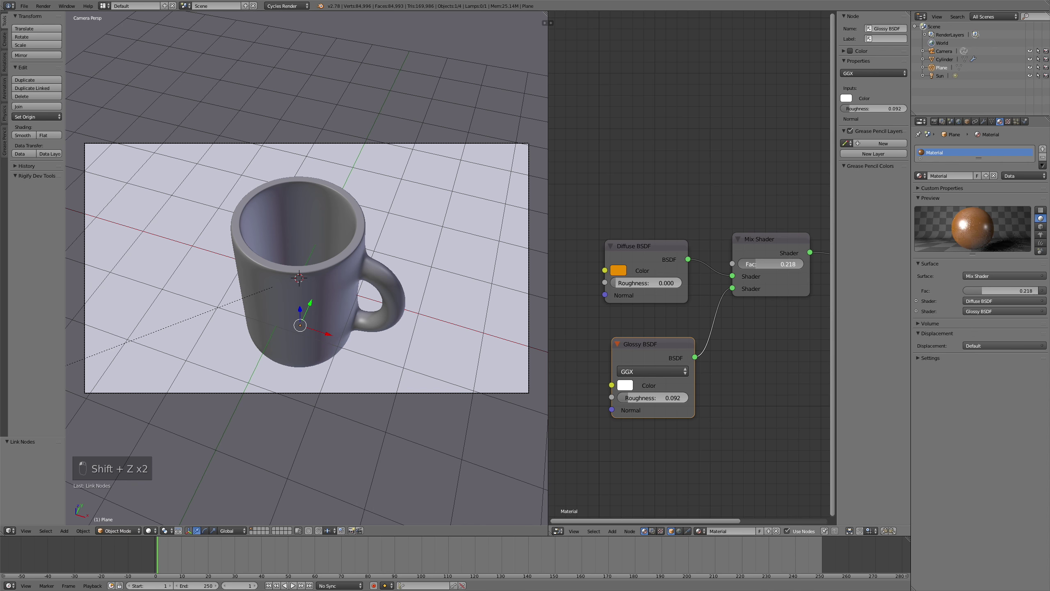
key(shift+z)
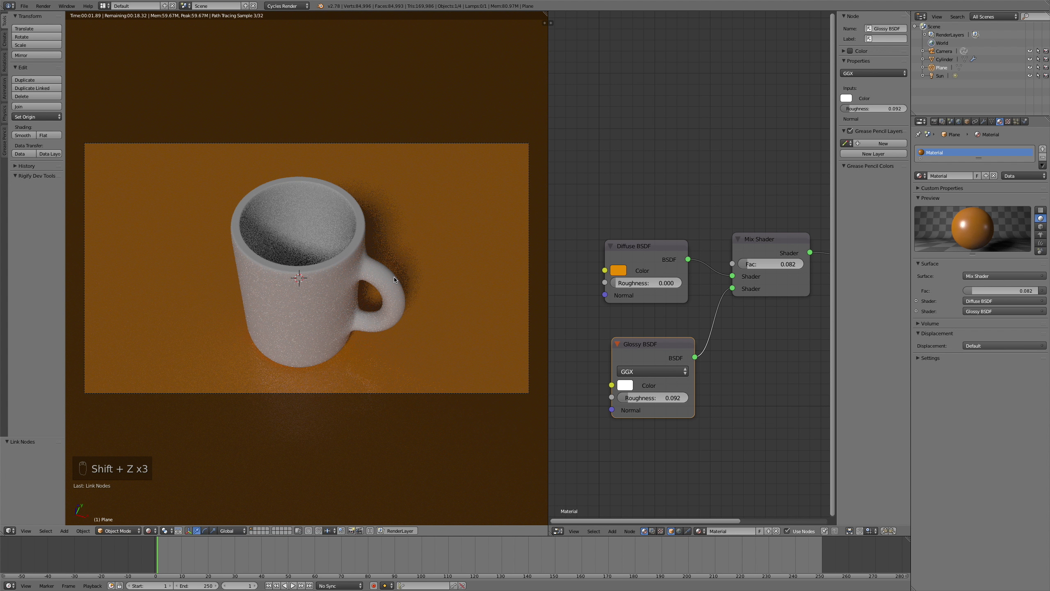
Step: Preview the mug's Material.001 copy with glossy roughness 0.042 in rendered view
key(shift+z)
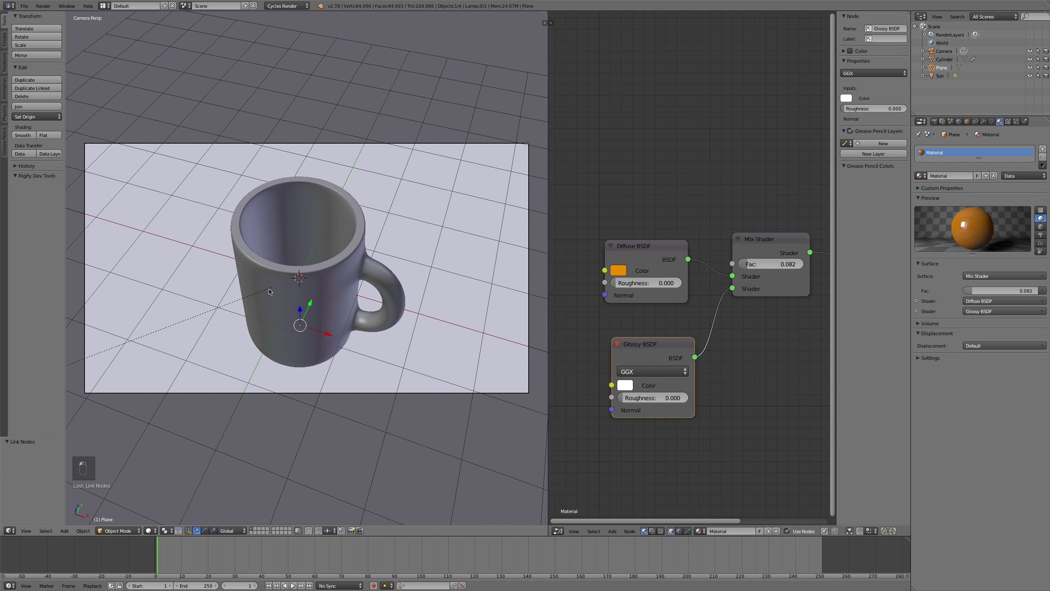
key(shift+z)
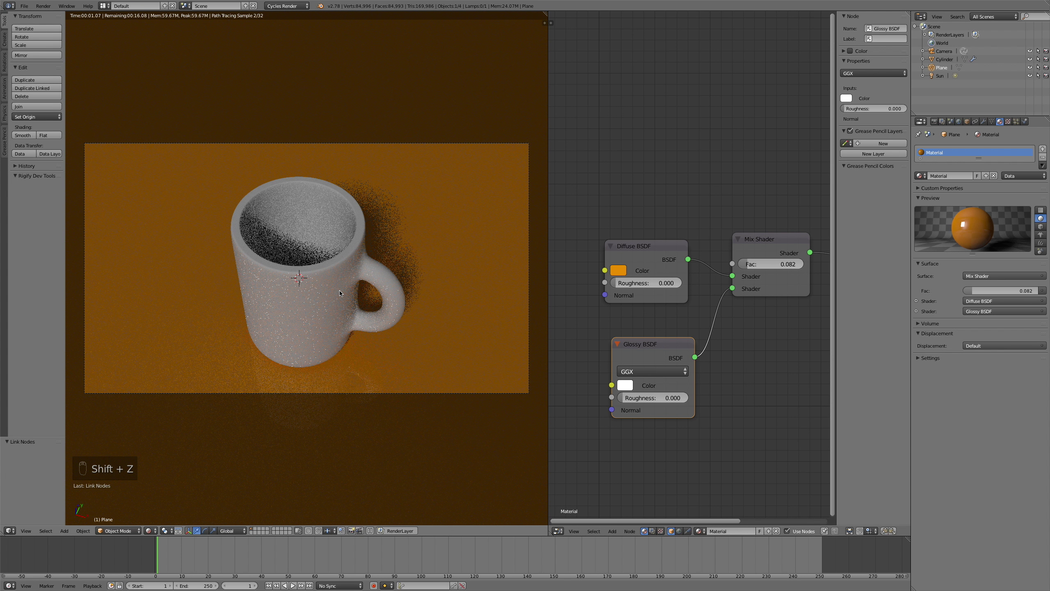
key(shift+z)
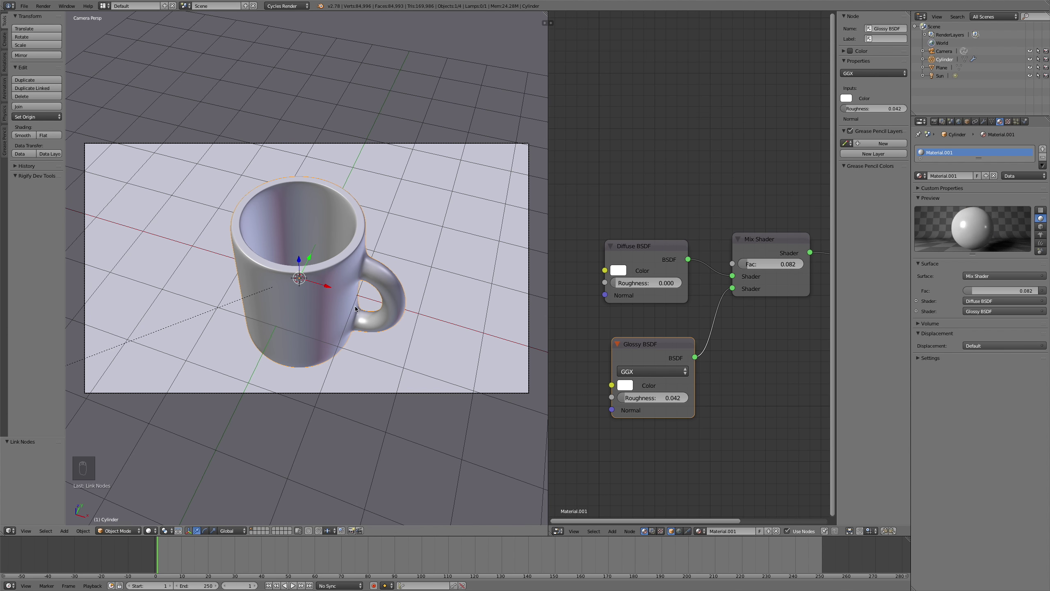
Step: Preview the white mug rendered, then go to Render properties for the HDTV 720p preset
key(shift+z)
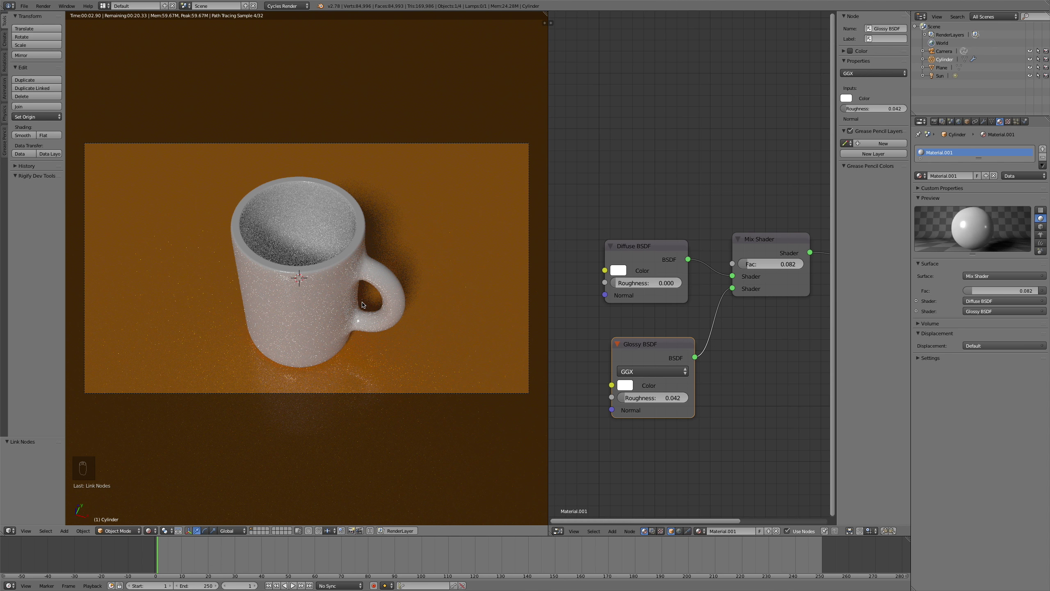
key(shift+z)
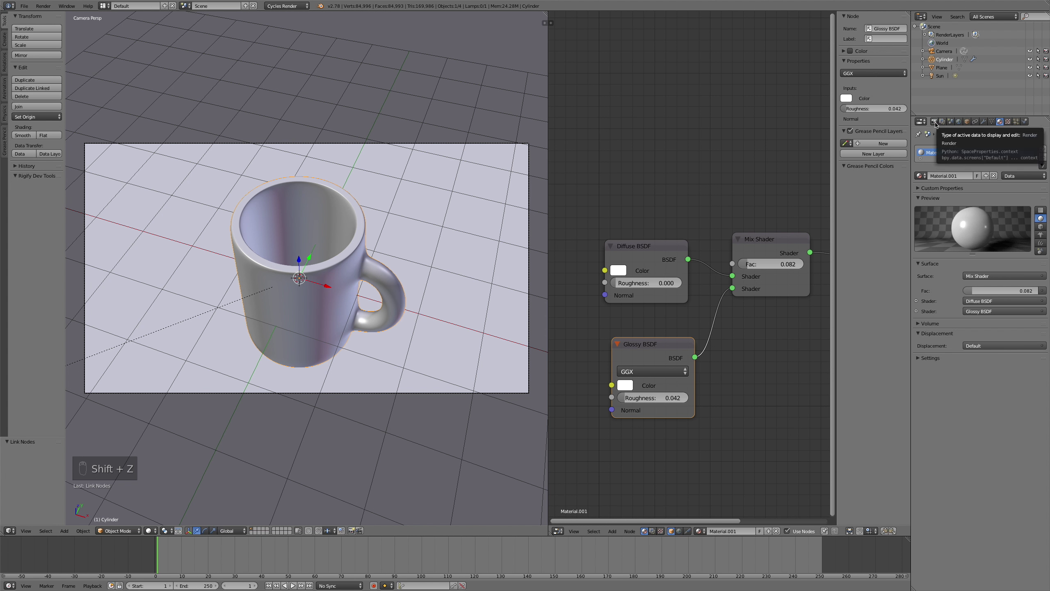
click(978, 260)
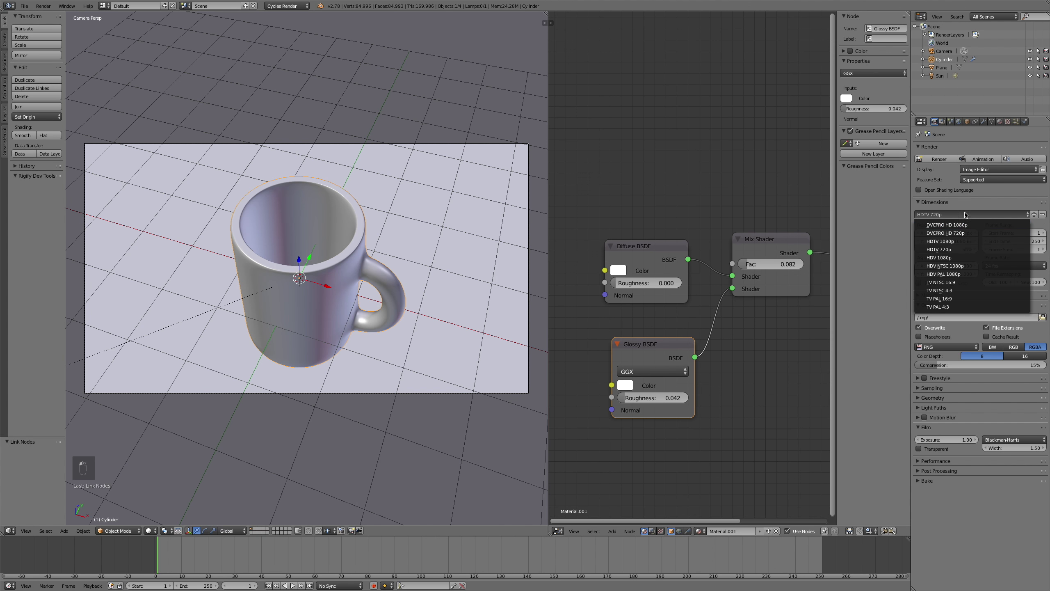